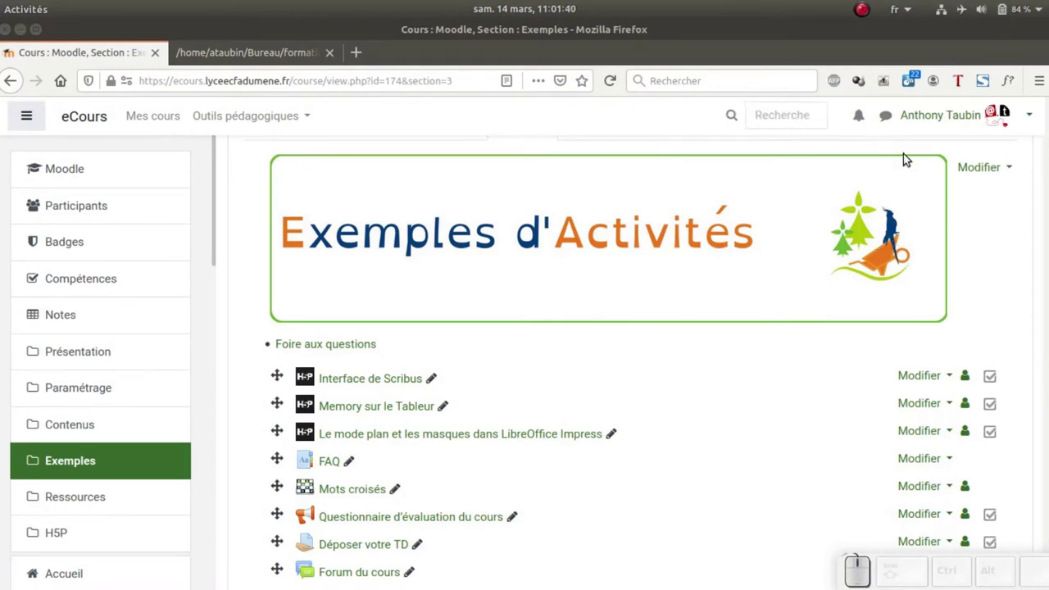
- Reach the bottom of the Exemples section where activities can be added
{"action": "scroll", "scroll_direction": "up", "scroll_amount": 3}
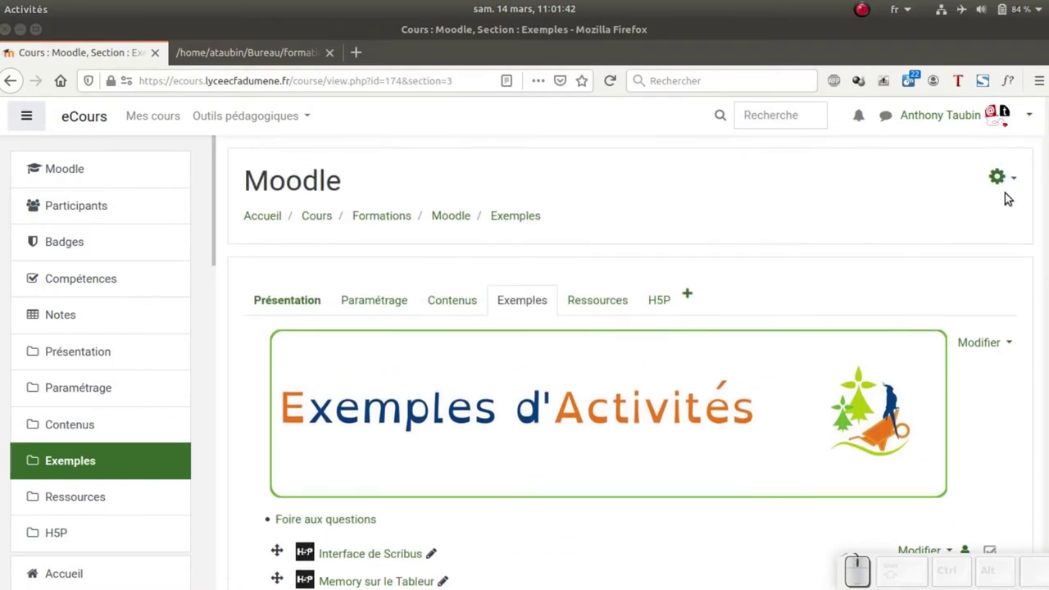
{"action": "left_click", "coordinate": [1007, 183]}
{"action": "left_click", "coordinate": [671, 249]}
{"action": "scroll", "scroll_direction": "down", "scroll_amount": 3}
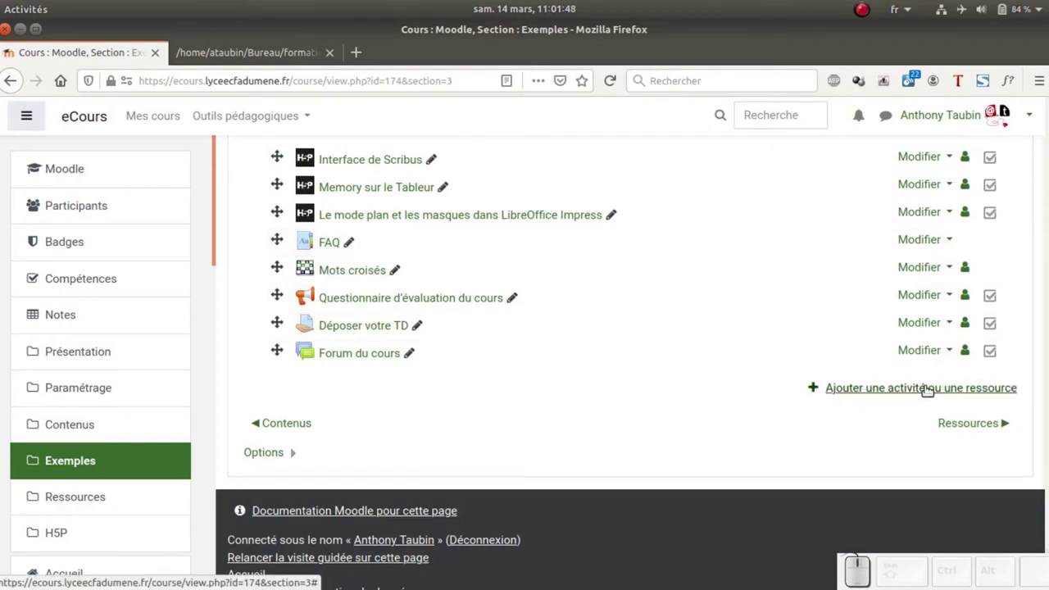
- Select the Glossaire activity type in the chooser and read through its description
{"action": "left_click", "coordinate": [925, 391]}
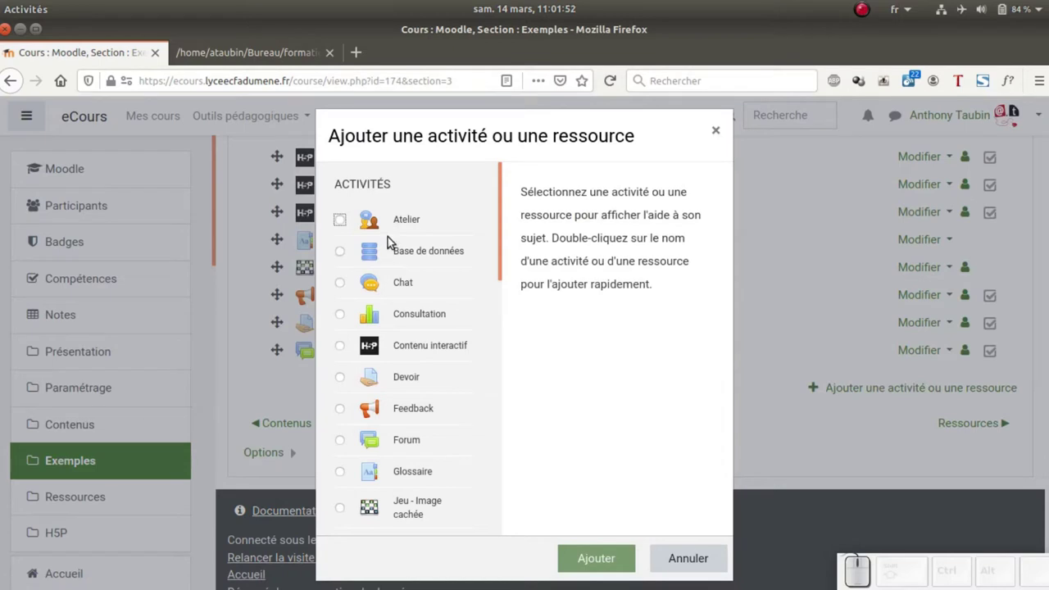
{"action": "scroll", "scroll_direction": "down", "scroll_amount": 3}
{"action": "left_click", "coordinate": [342, 347]}
{"action": "scroll", "scroll_direction": "down", "scroll_amount": 3}
{"action": "scroll", "scroll_direction": "down", "scroll_amount": 3}
{"action": "scroll", "scroll_direction": "down", "scroll_amount": 3}
{"action": "scroll", "scroll_direction": "down", "scroll_amount": 3}
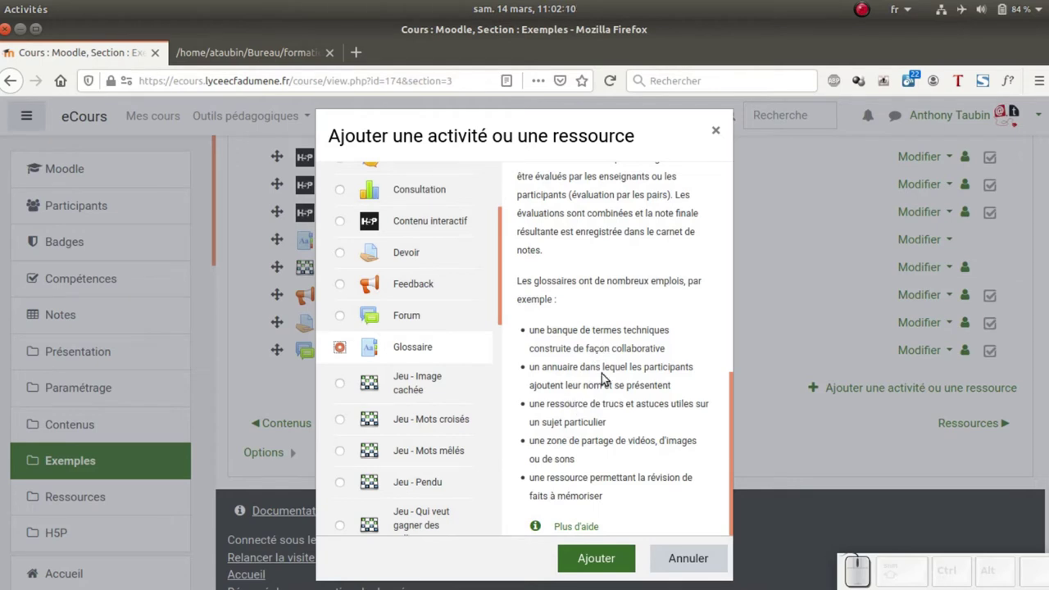
- Add the glossary to the section and name it 'Glossaire'
{"action": "left_click", "coordinate": [602, 566]}
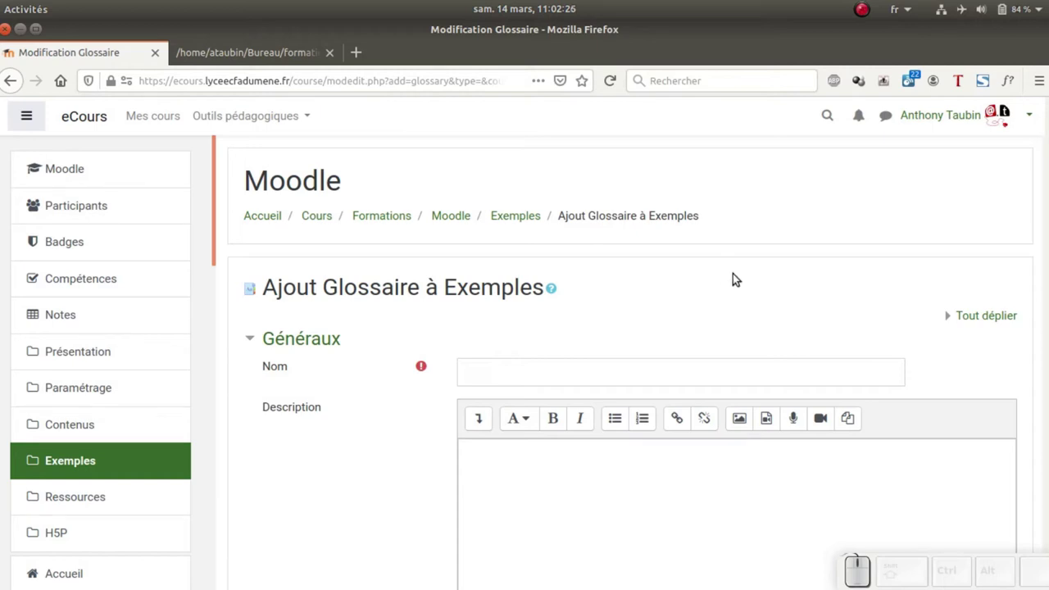
{"action": "left_click", "coordinate": [504, 369]}
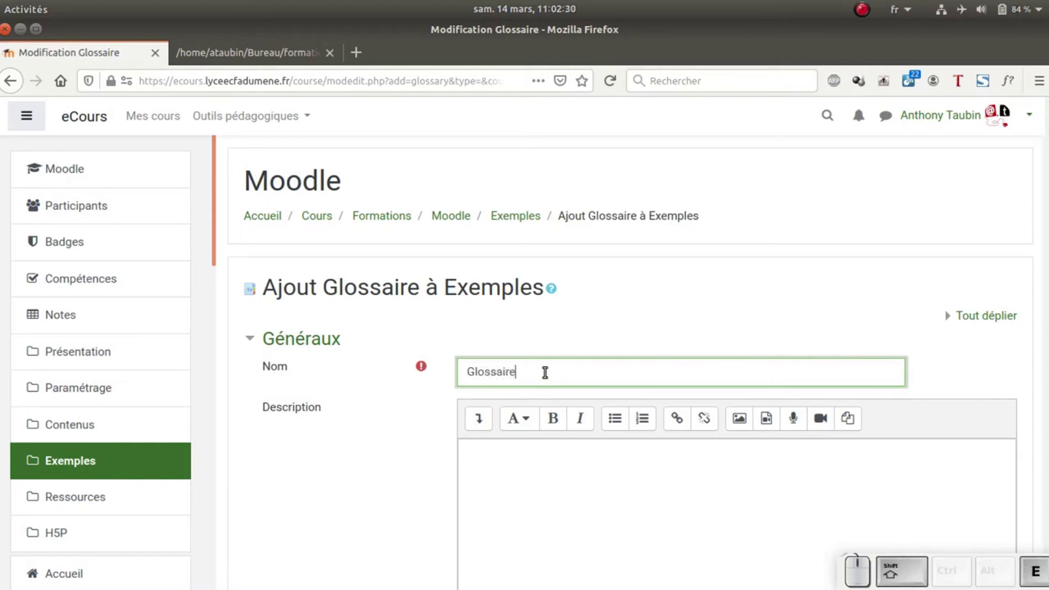
{"action": "scroll", "scroll_direction": "down", "scroll_amount": 3}
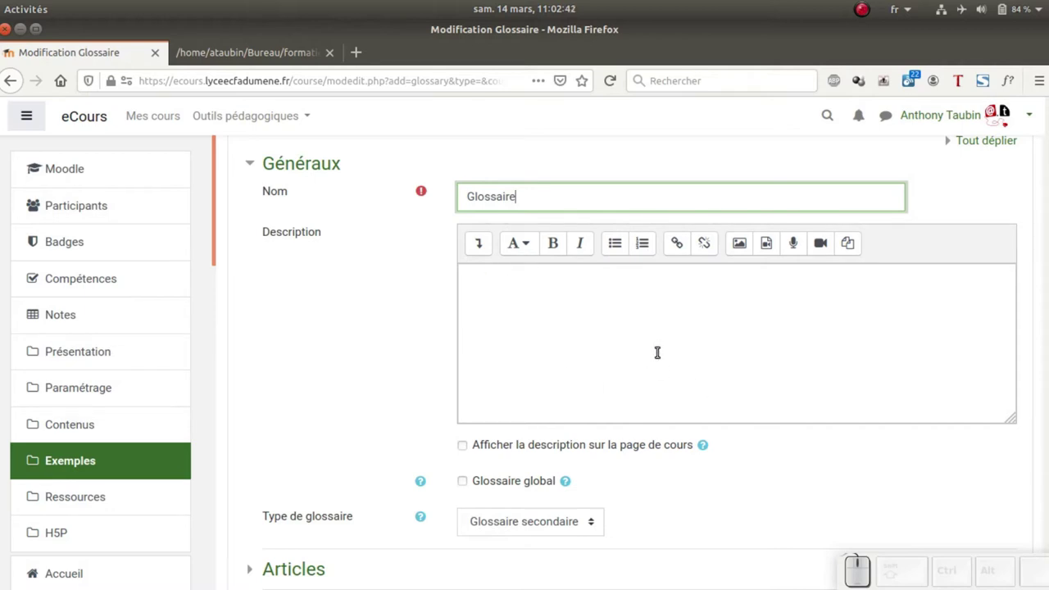
- Review the help for Glossaire global and Type de glossaire settings
{"action": "scroll", "scroll_direction": "down", "scroll_amount": 3}
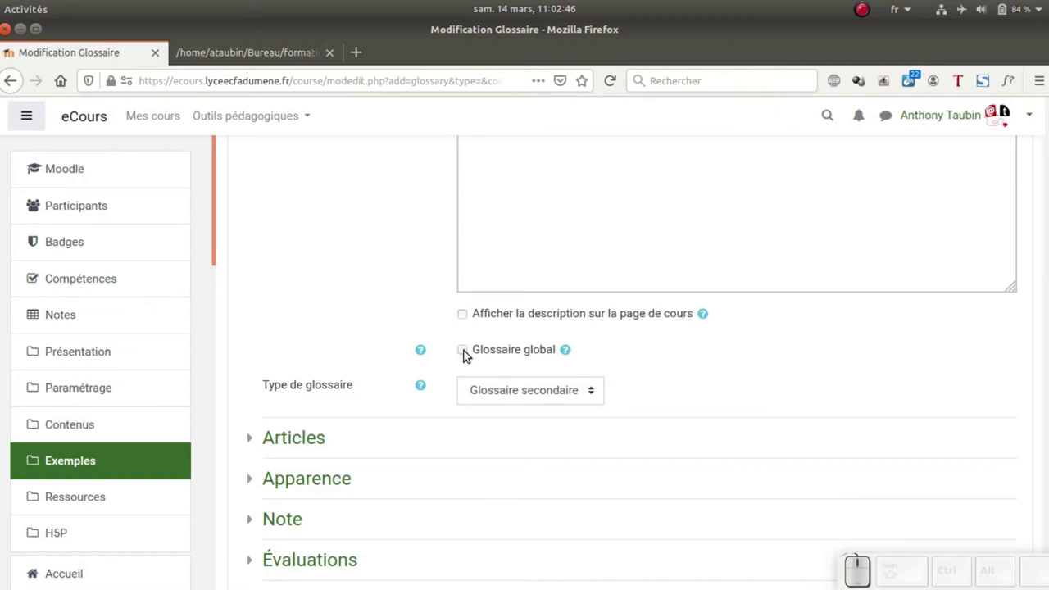
{"action": "left_click", "coordinate": [422, 353]}
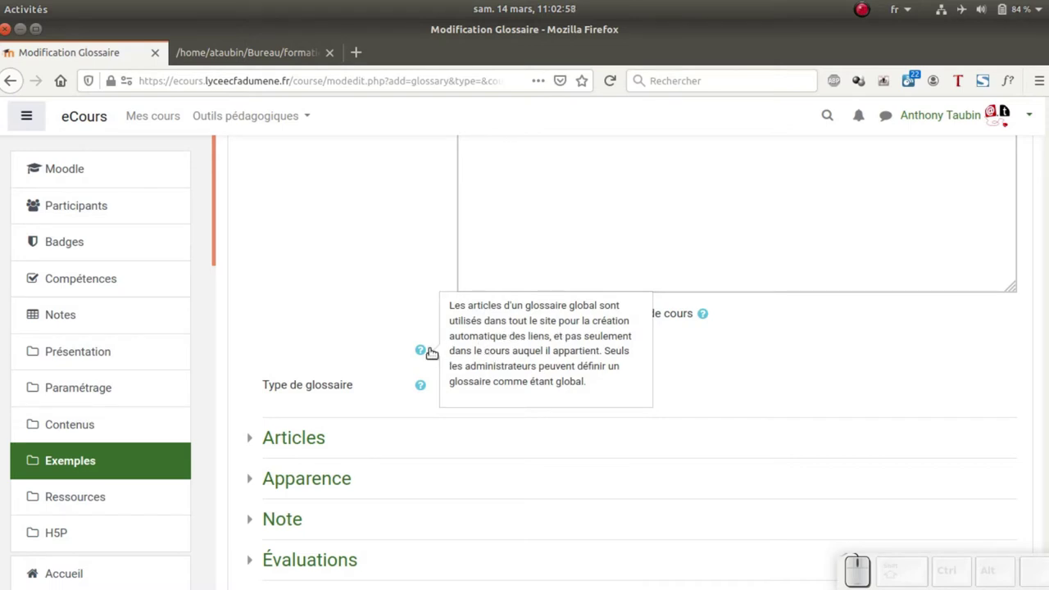
{"action": "left_click", "coordinate": [408, 345]}
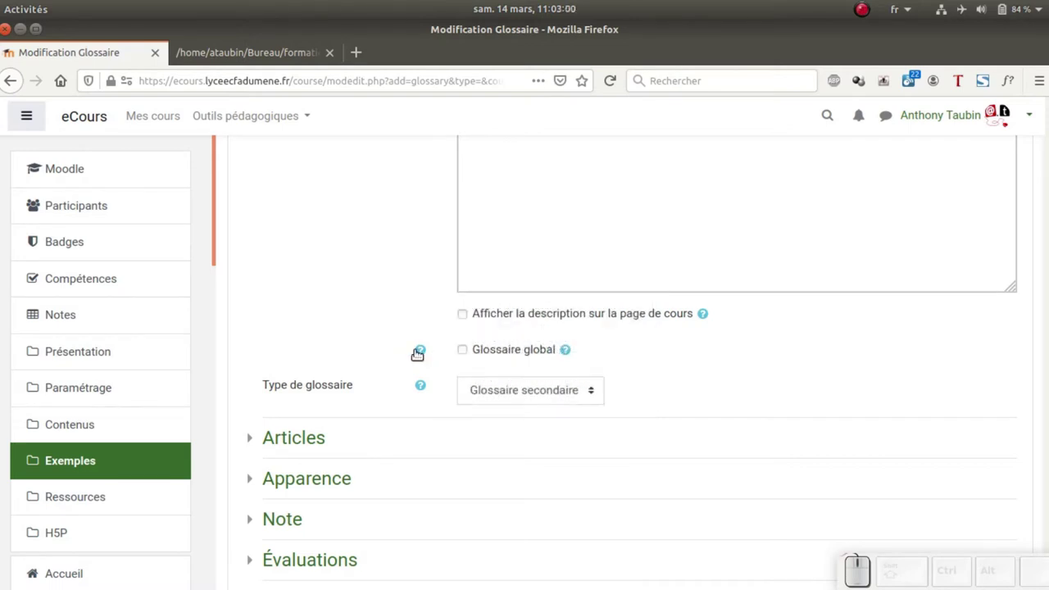
{"action": "scroll", "scroll_direction": "down", "scroll_amount": 3}
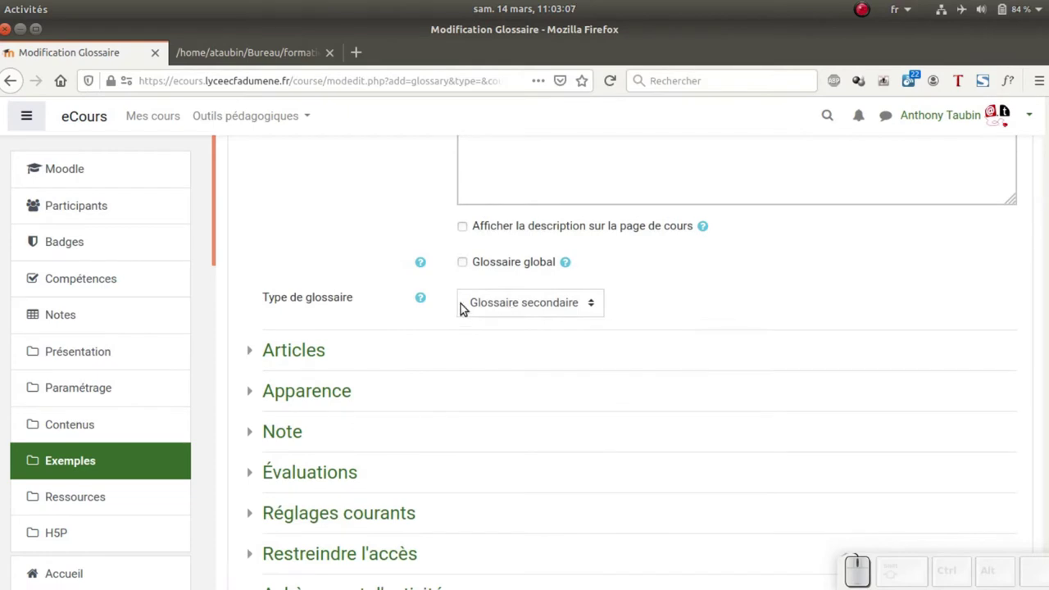
{"action": "left_click", "coordinate": [422, 299]}
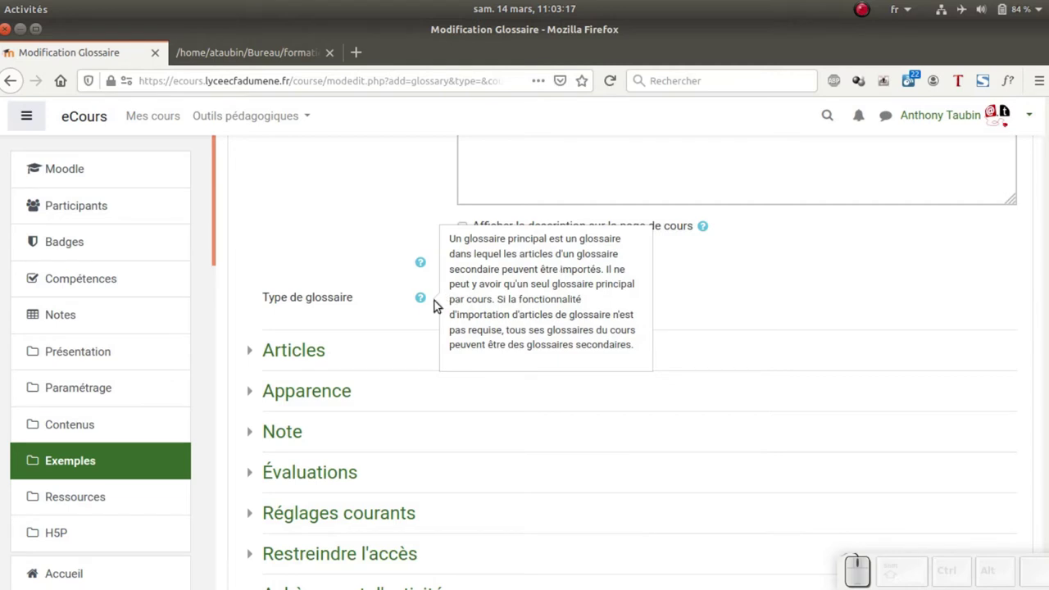
{"action": "left_click", "coordinate": [425, 310]}
{"action": "left_click", "coordinate": [409, 302]}
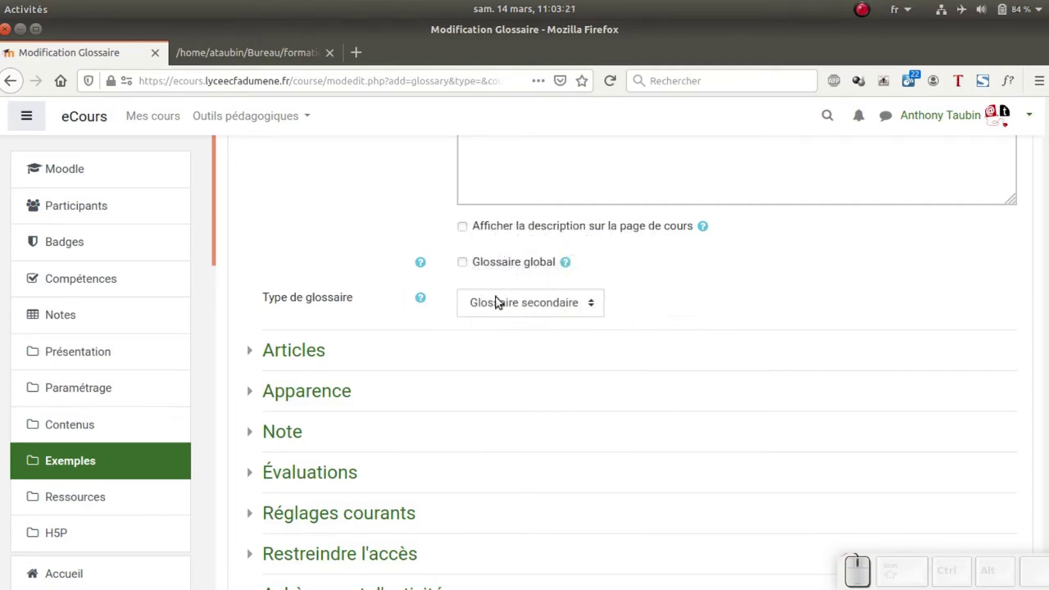
{"action": "scroll", "scroll_direction": "down", "scroll_amount": 3}
- Expand the Apparence settings and list the Format d'affichage choices
{"action": "left_click", "coordinate": [254, 271]}
{"action": "scroll", "scroll_direction": "down", "scroll_amount": 3}
{"action": "scroll", "scroll_direction": "down", "scroll_amount": 3}
{"action": "left_click", "coordinate": [263, 355]}
{"action": "scroll", "scroll_direction": "down", "scroll_amount": 3}
- Keep the 'Simple, style dictionnaire' display format and move down to the save options
{"action": "left_click", "coordinate": [621, 208]}
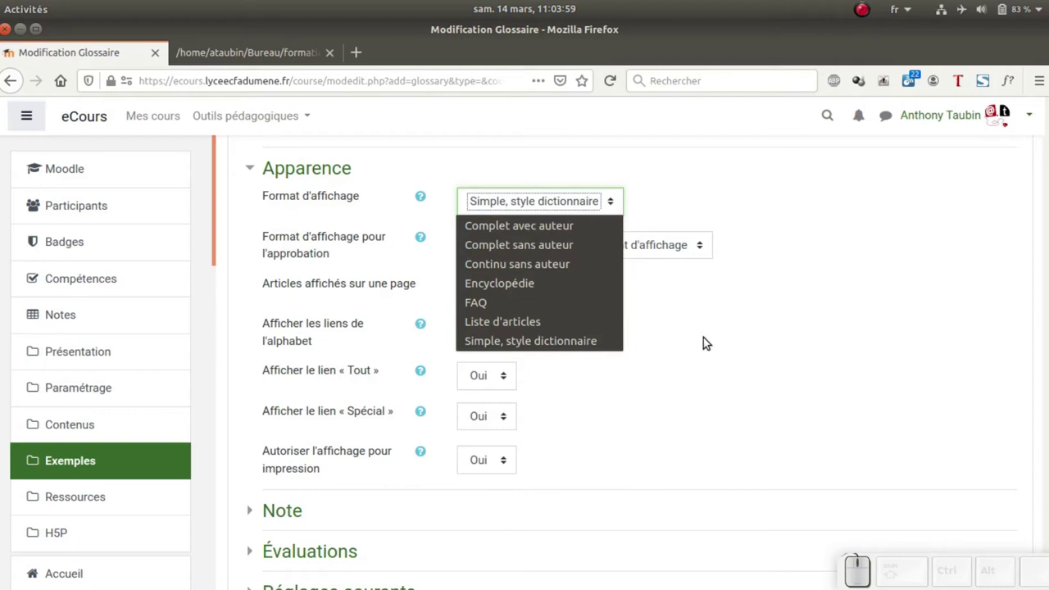
{"action": "left_click", "coordinate": [713, 340]}
{"action": "scroll", "scroll_direction": "down", "scroll_amount": 3}
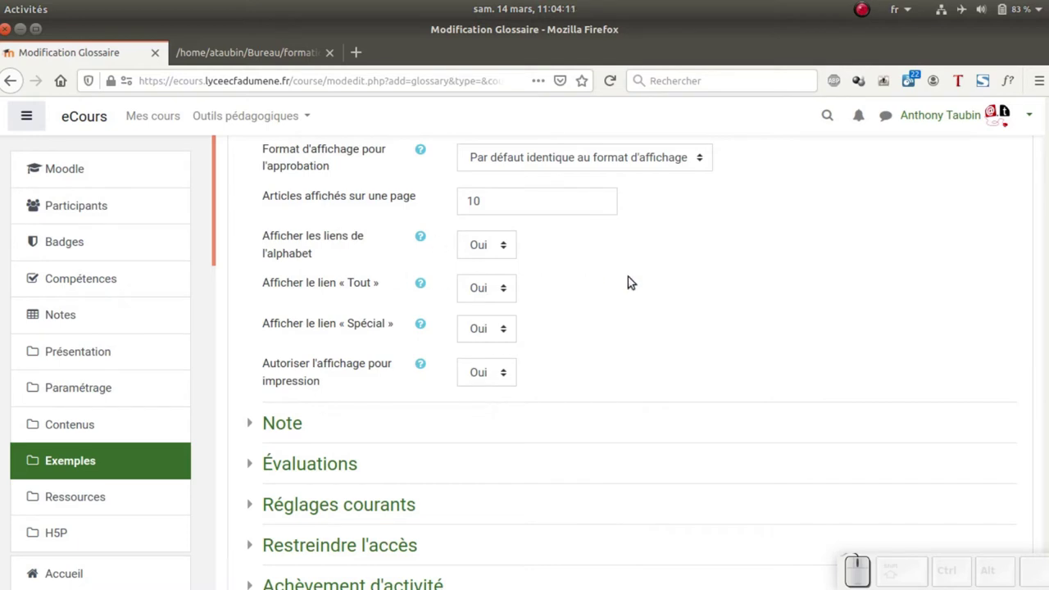
{"action": "scroll", "scroll_direction": "down", "scroll_amount": 3}
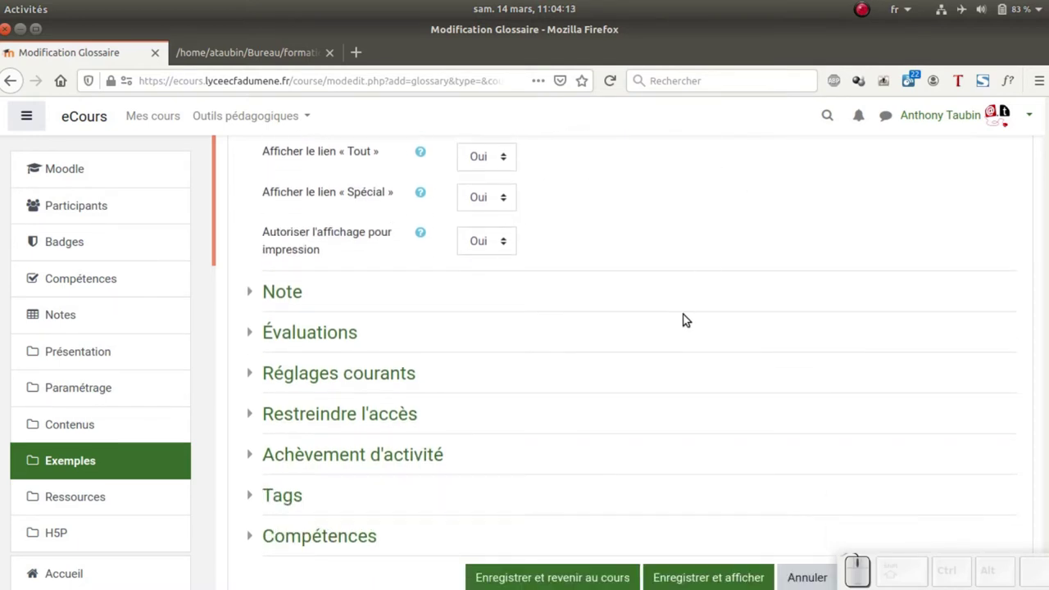
- Review the Note, Réglages courants and Restreindre l'accès sections, leaving no restrictions
{"action": "left_click", "coordinate": [625, 238]}
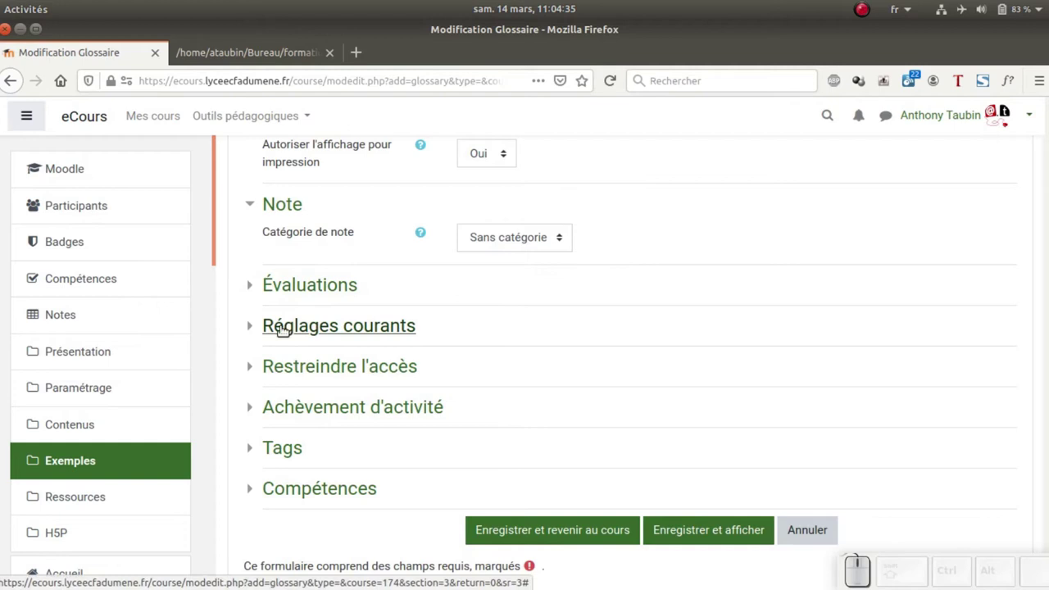
{"action": "left_click", "coordinate": [257, 330]}
{"action": "scroll", "scroll_direction": "down", "scroll_amount": 3}
{"action": "left_click", "coordinate": [251, 202]}
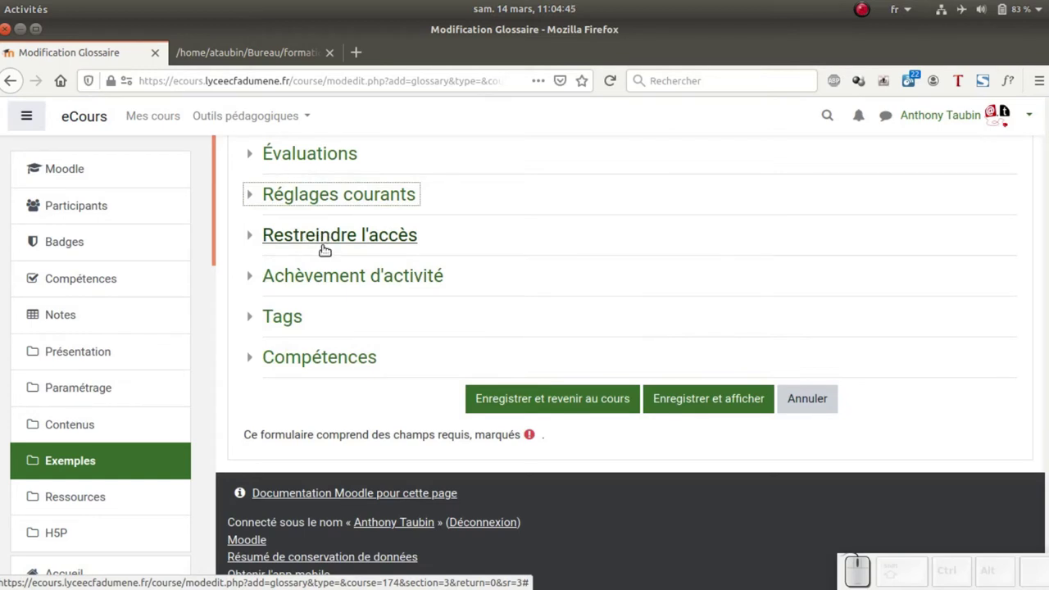
{"action": "left_click", "coordinate": [246, 235]}
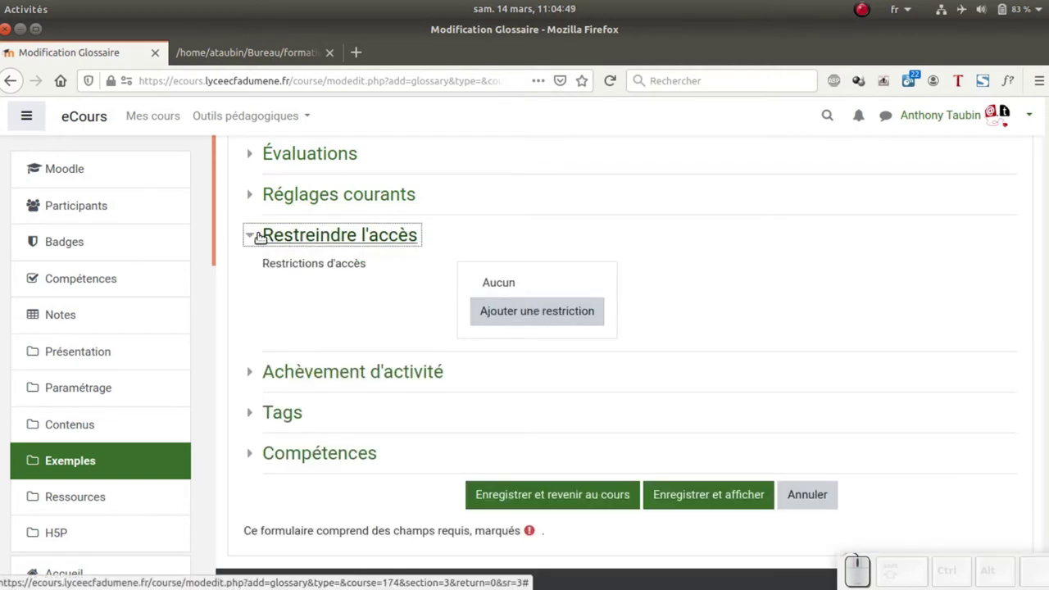
- Set Suivi d'achèvement so participants can mark the glossary complete manually
{"action": "left_click", "coordinate": [256, 238]}
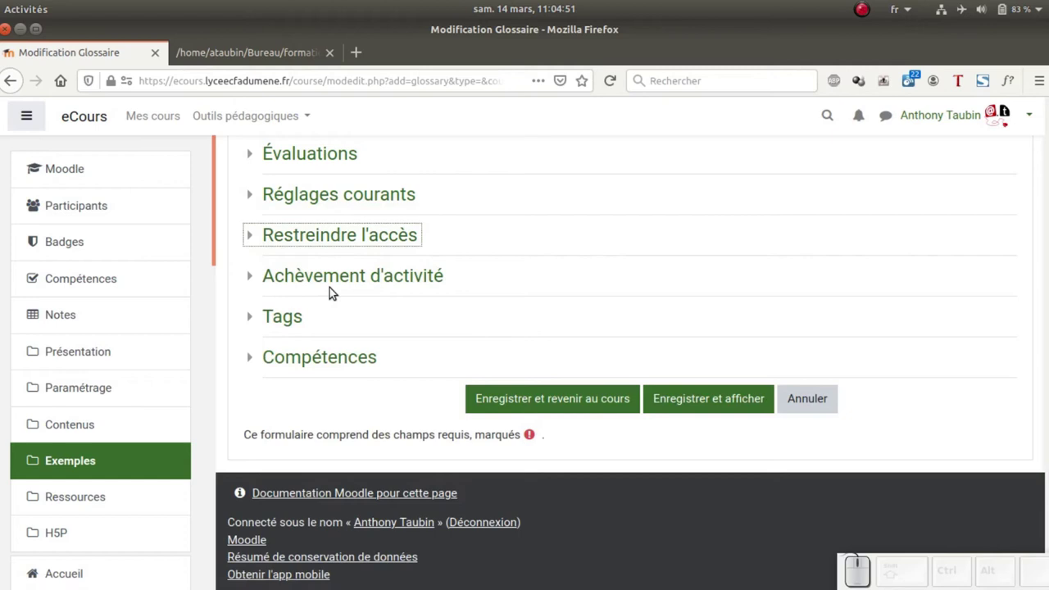
{"action": "left_click", "coordinate": [263, 279]}
{"action": "left_click", "coordinate": [534, 320]}
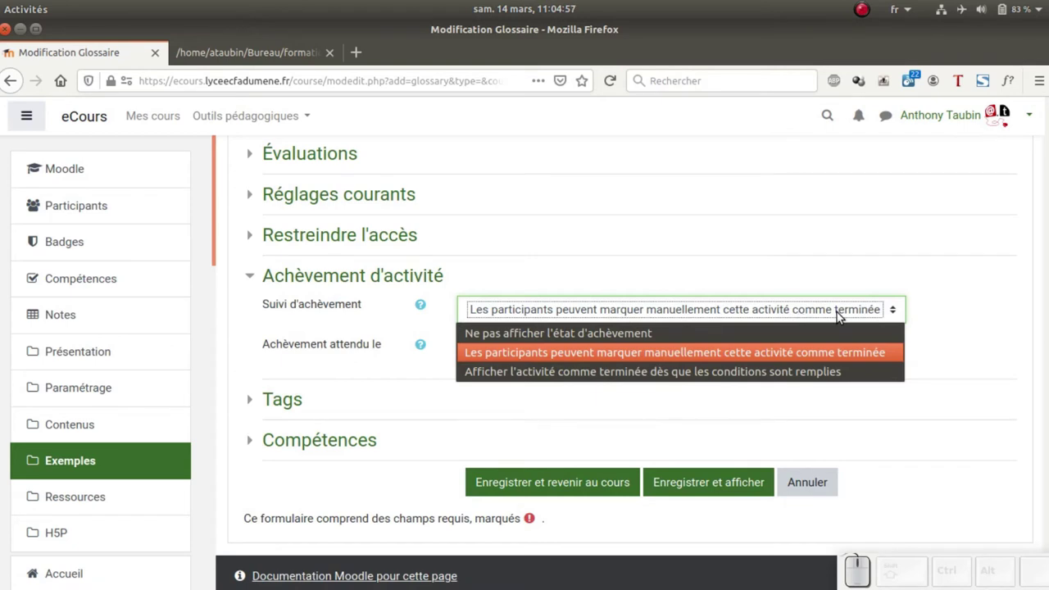
{"action": "left_click", "coordinate": [824, 285]}
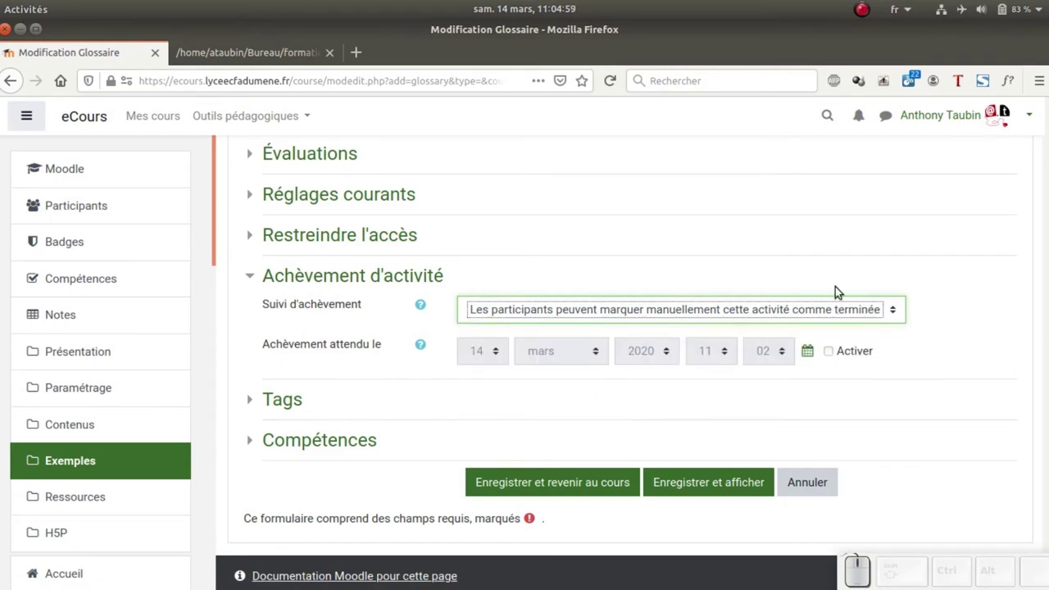
{"action": "left_click", "coordinate": [944, 295]}
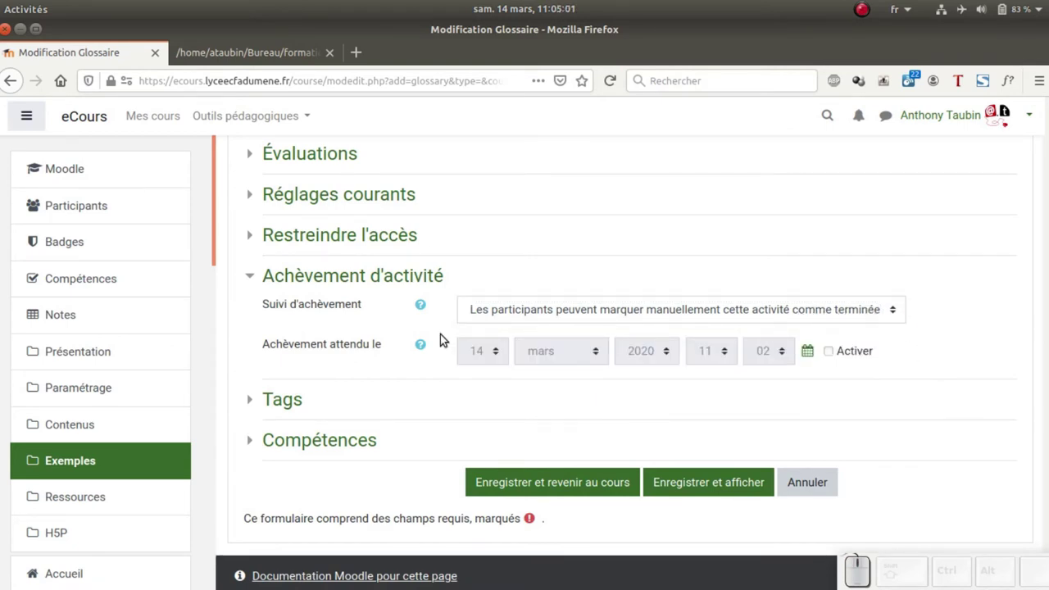
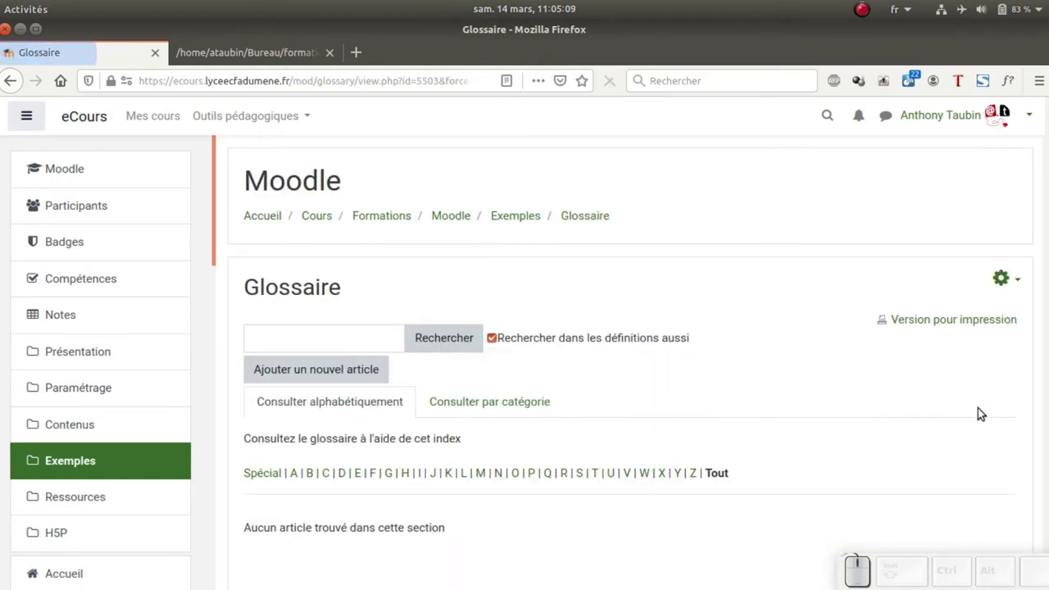
- Look over the saved Glossaire page, which has no entries yet
{"action": "scroll", "scroll_direction": "down", "scroll_amount": 3}
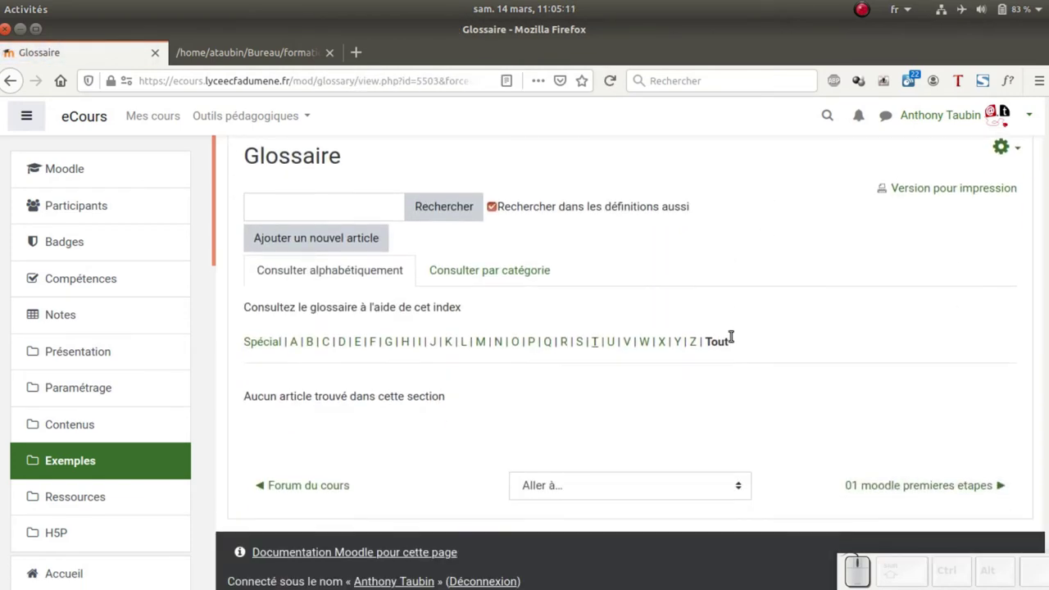
{"action": "scroll", "scroll_direction": "up", "scroll_amount": 3}
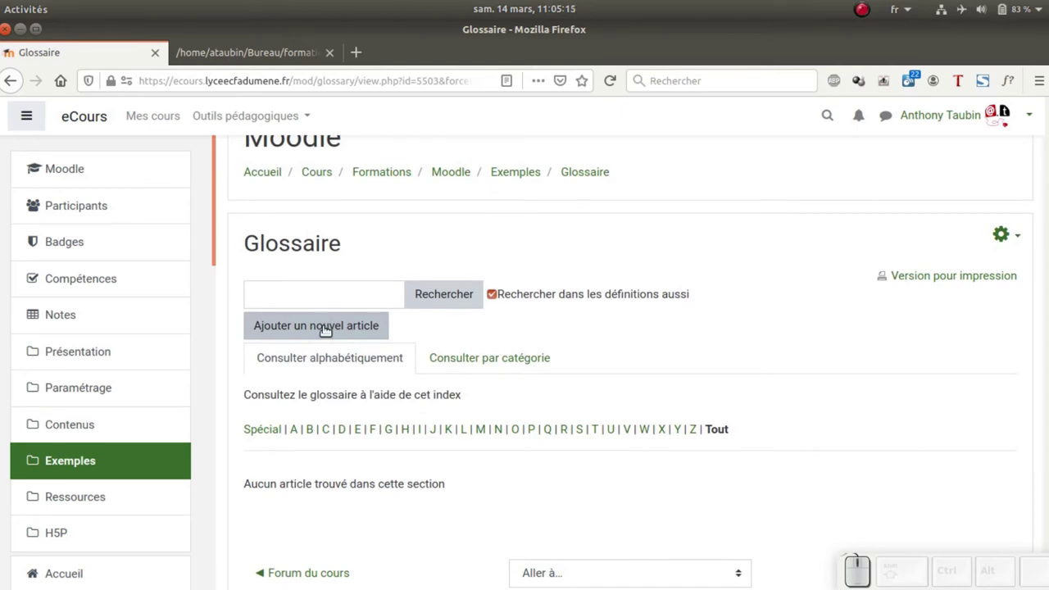
- Start a new entry and paste the Baguette definition about magic selection of image parts
{"action": "left_click", "coordinate": [323, 332]}
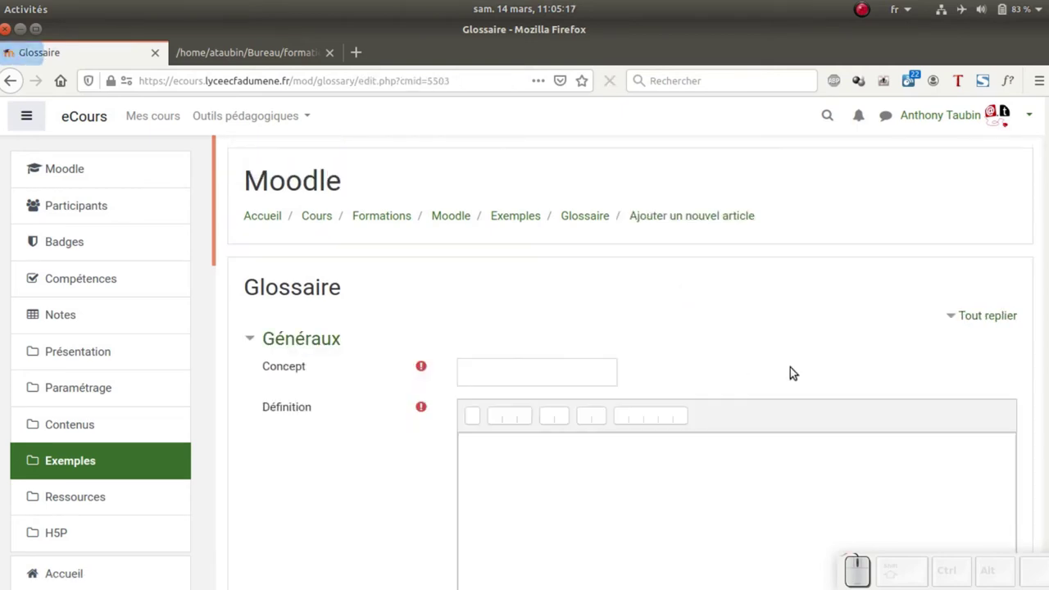
{"action": "scroll", "scroll_direction": "down", "scroll_amount": 3}
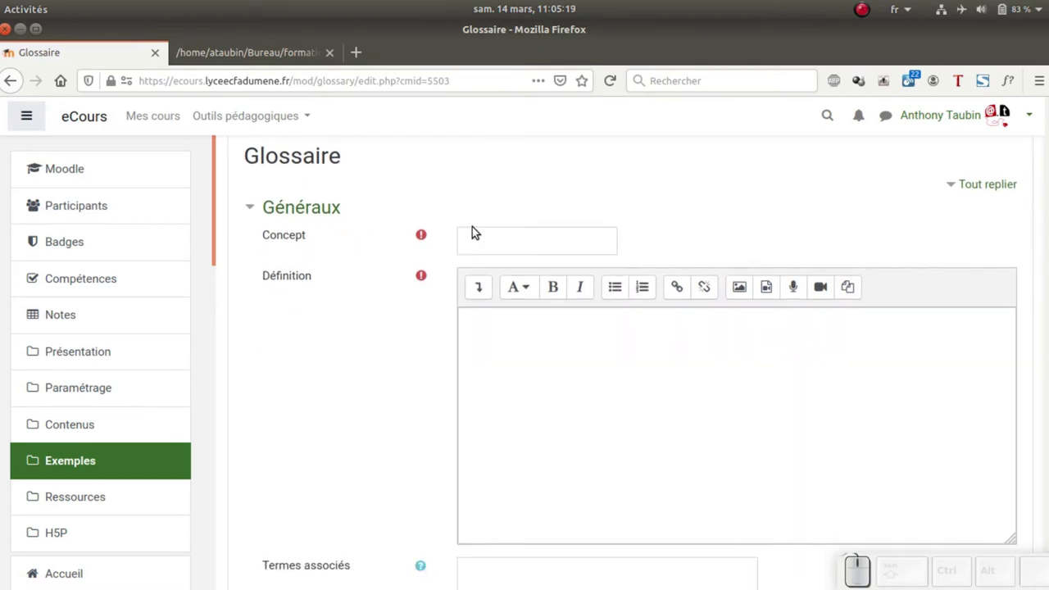
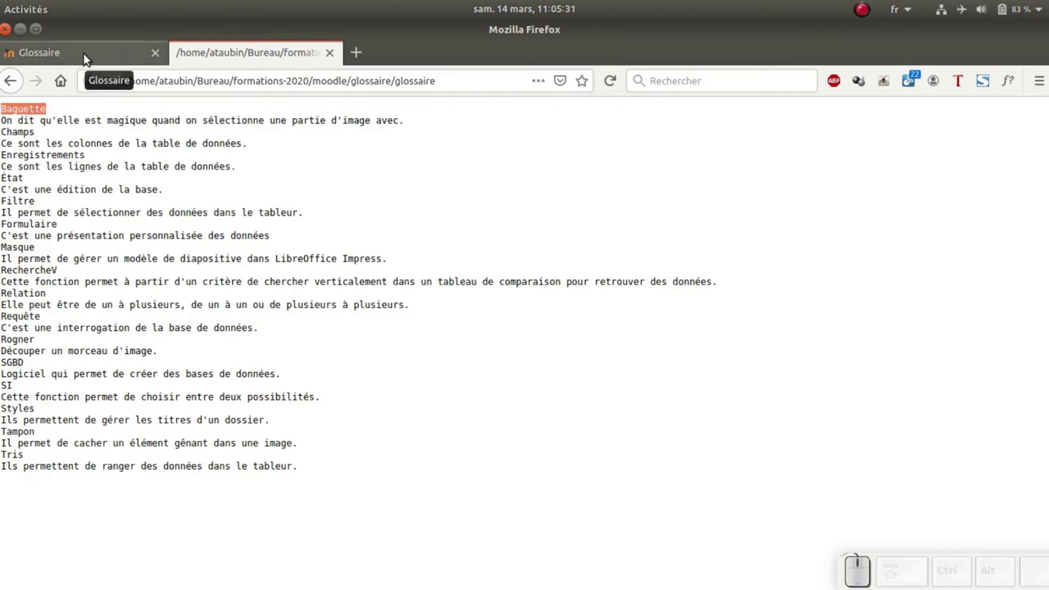
{"action": "left_click", "coordinate": [88, 57]}
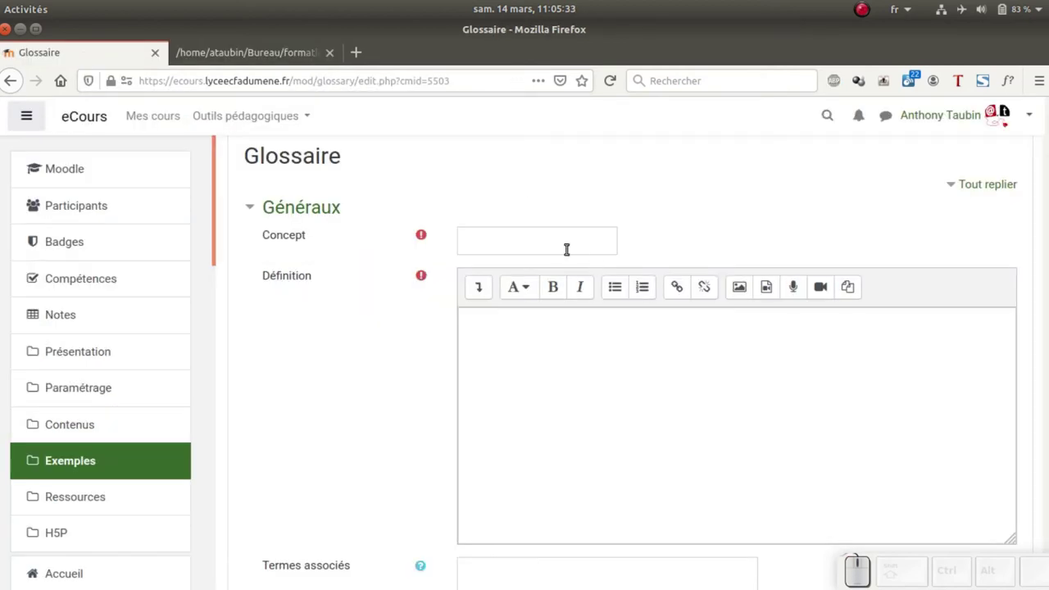
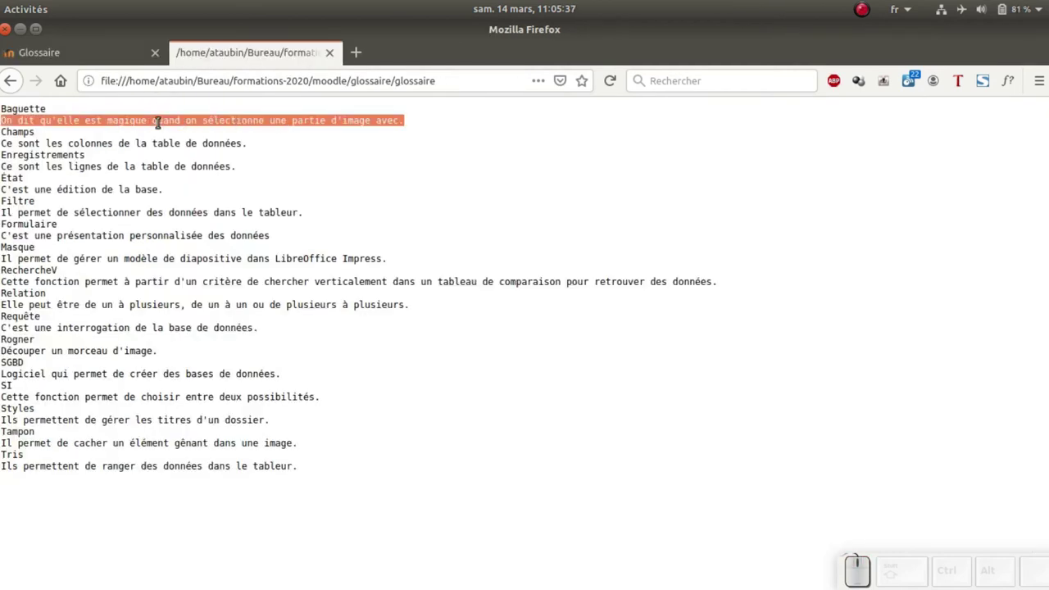
{"action": "key", "text": "ctrl+c"}
{"action": "left_click", "coordinate": [120, 57]}
{"action": "left_click", "coordinate": [550, 346]}
{"action": "key", "text": "ctrl+v"}
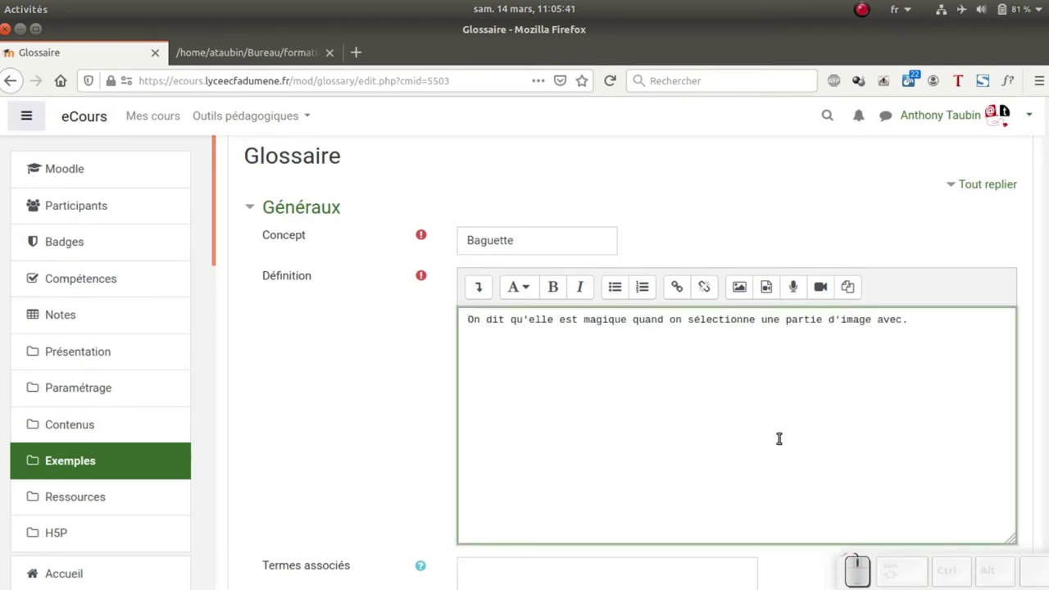
- Check the associated terms help and save the Baguette entry
{"action": "scroll", "scroll_direction": "down", "scroll_amount": 3}
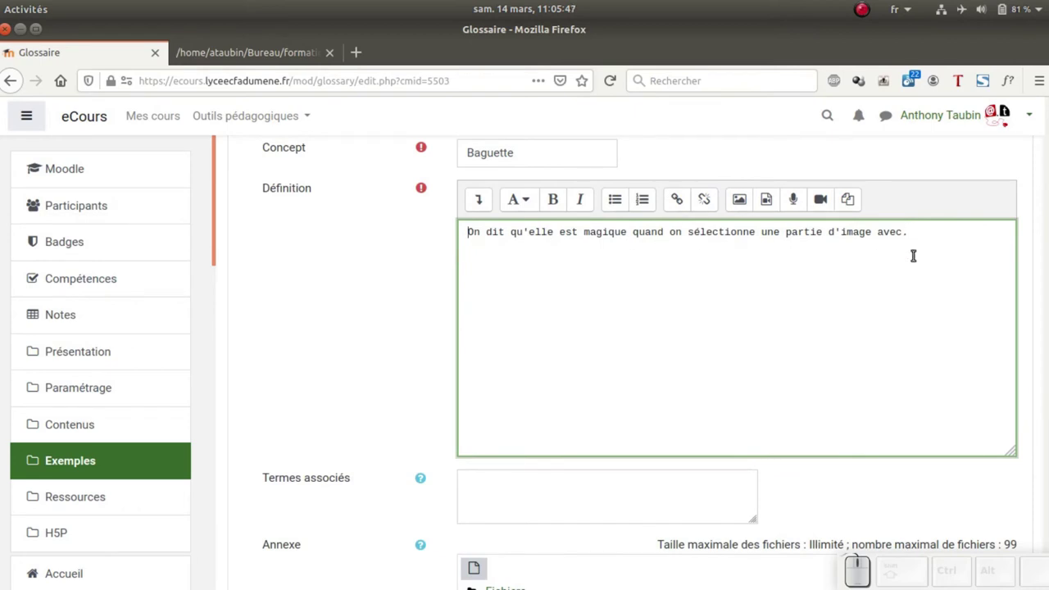
{"action": "scroll", "scroll_direction": "down", "scroll_amount": 3}
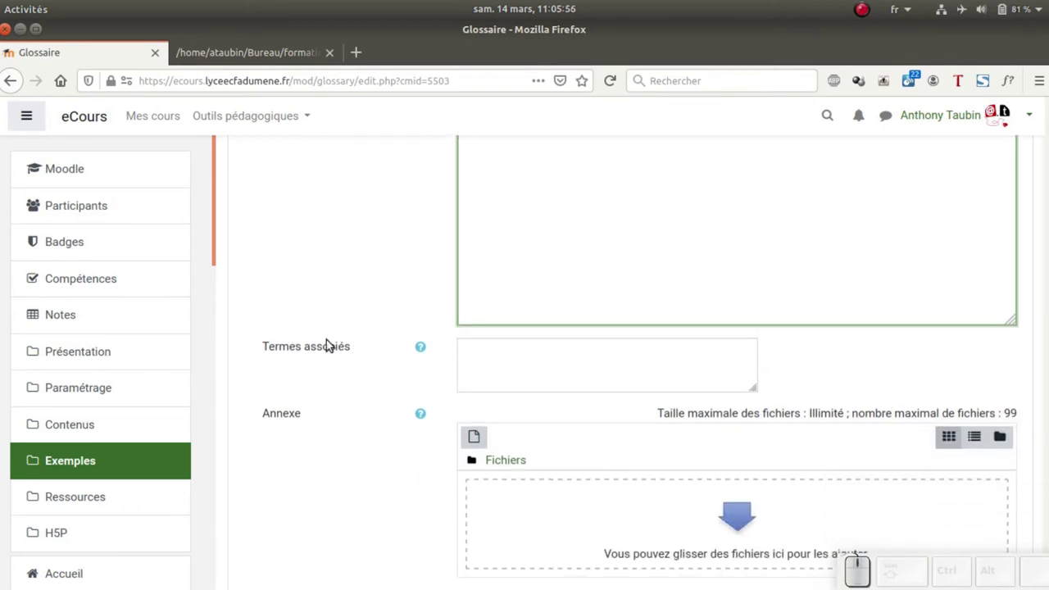
{"action": "left_click", "coordinate": [424, 350]}
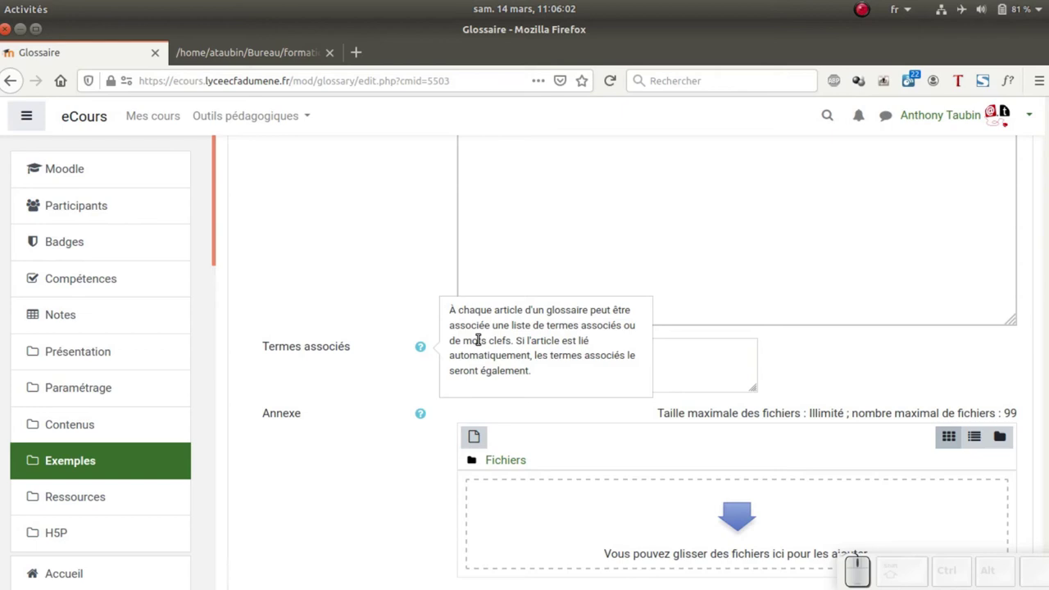
{"action": "left_click", "coordinate": [409, 363]}
{"action": "scroll", "scroll_direction": "down", "scroll_amount": 3}
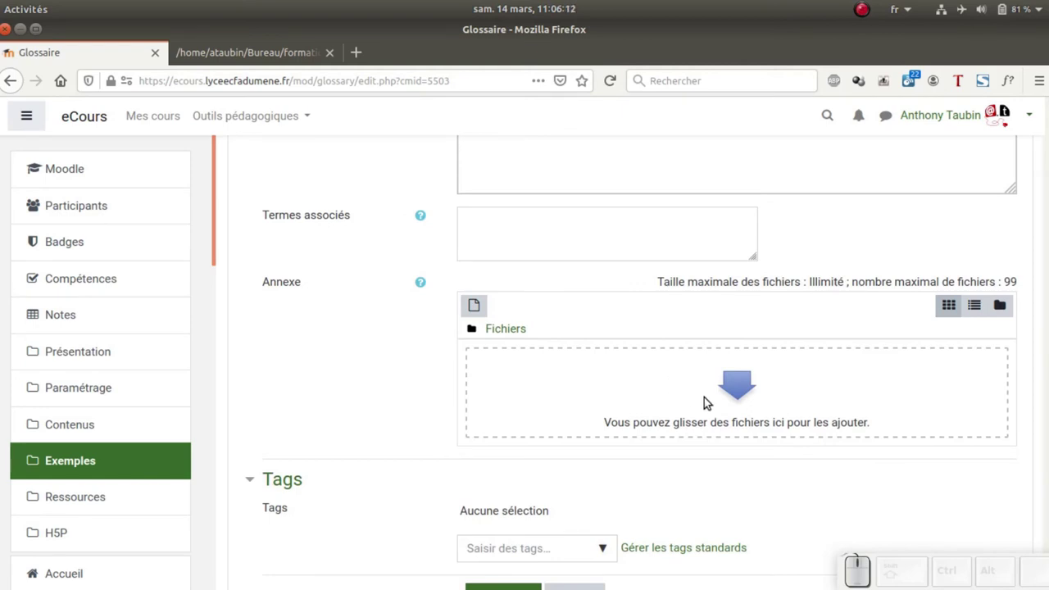
{"action": "scroll", "scroll_direction": "down", "scroll_amount": 3}
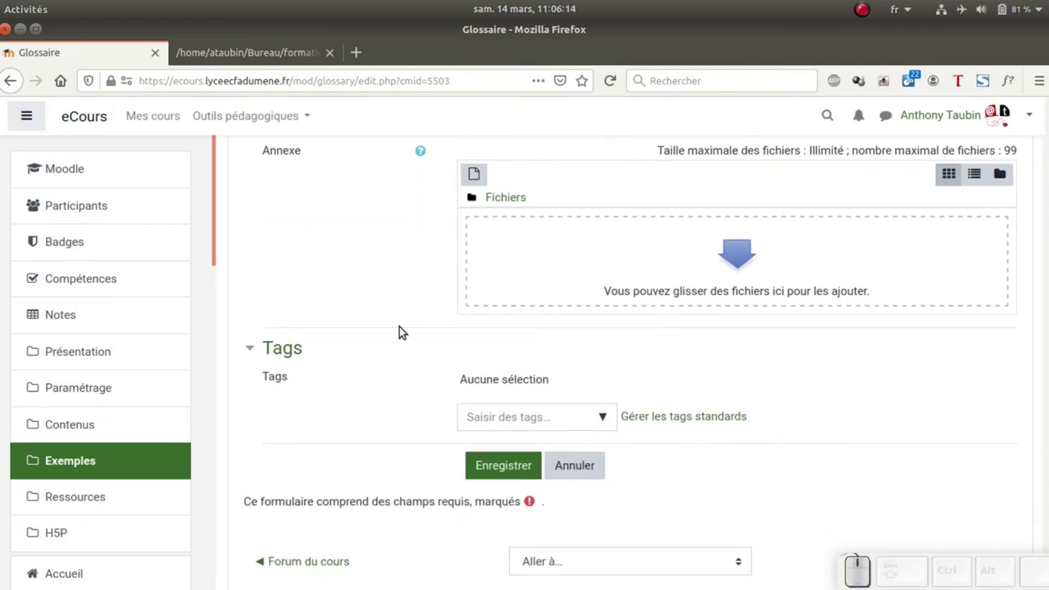
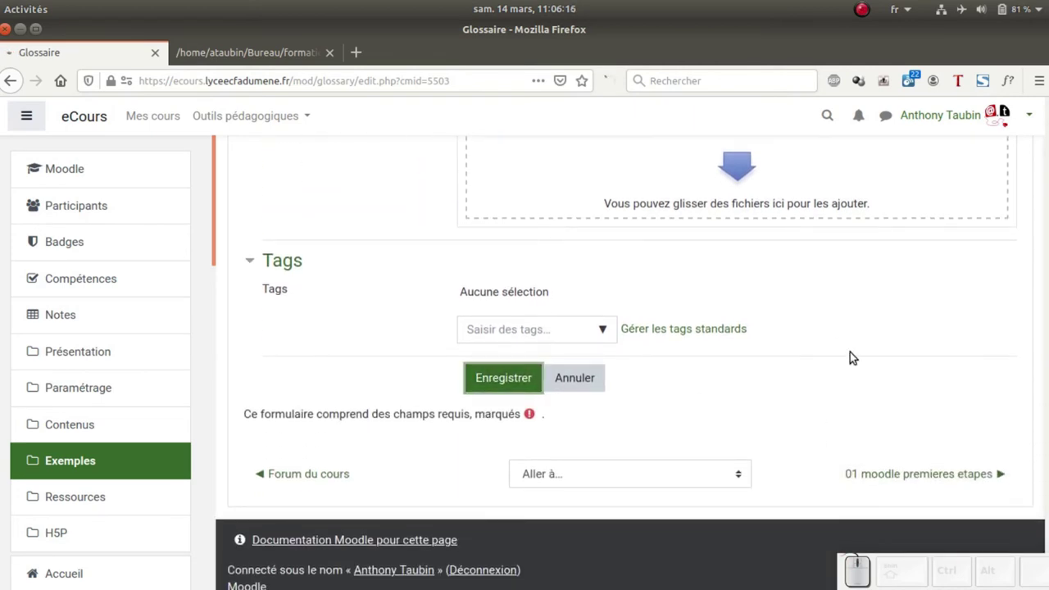
{"action": "scroll", "scroll_direction": "down", "scroll_amount": 3}
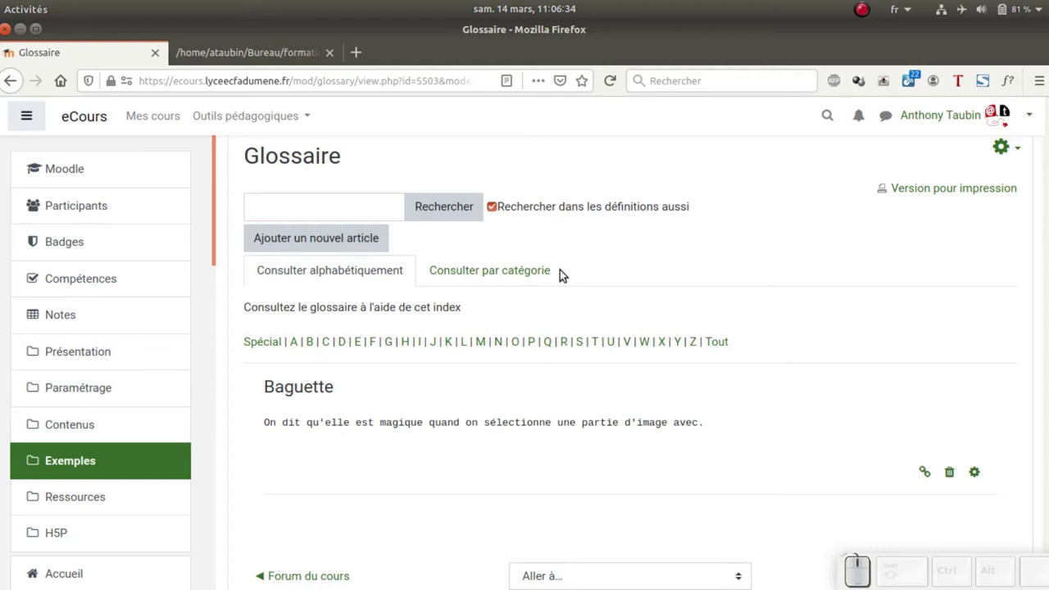
{"action": "scroll", "scroll_direction": "up", "scroll_amount": 3}
{"action": "left_click", "coordinate": [1016, 238]}
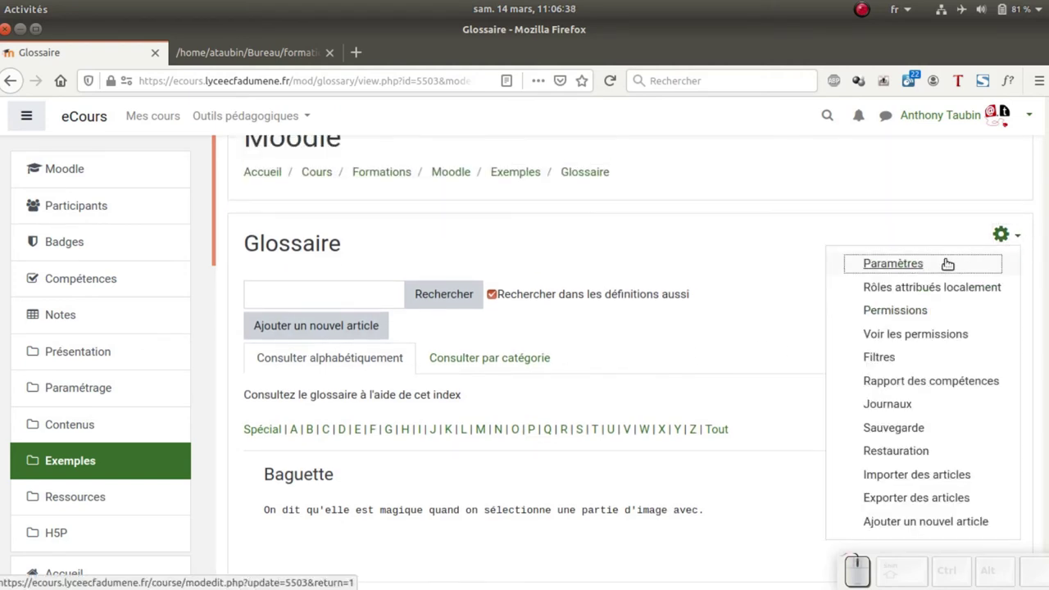
{"action": "left_click", "coordinate": [893, 317]}
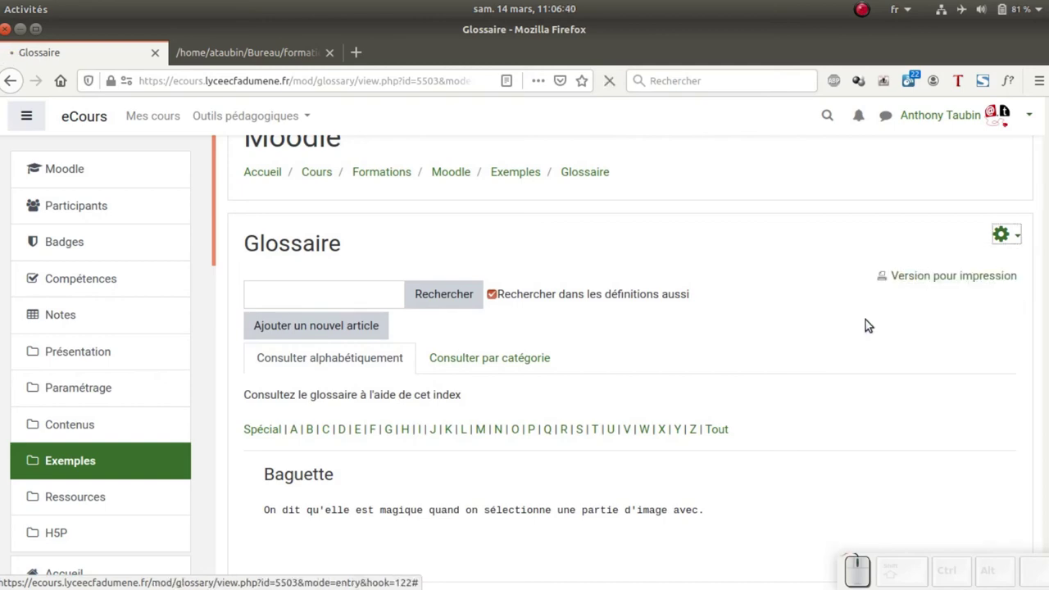
{"action": "scroll", "scroll_direction": "down", "scroll_amount": 3}
{"action": "scroll", "scroll_direction": "down", "scroll_amount": 3}
{"action": "scroll", "scroll_direction": "down", "scroll_amount": 3}
{"action": "scroll", "scroll_direction": "down", "scroll_amount": 3}
{"action": "scroll", "scroll_direction": "down", "scroll_amount": 3}
{"action": "scroll", "scroll_direction": "down", "scroll_amount": 3}
{"action": "scroll", "scroll_direction": "down", "scroll_amount": 3}
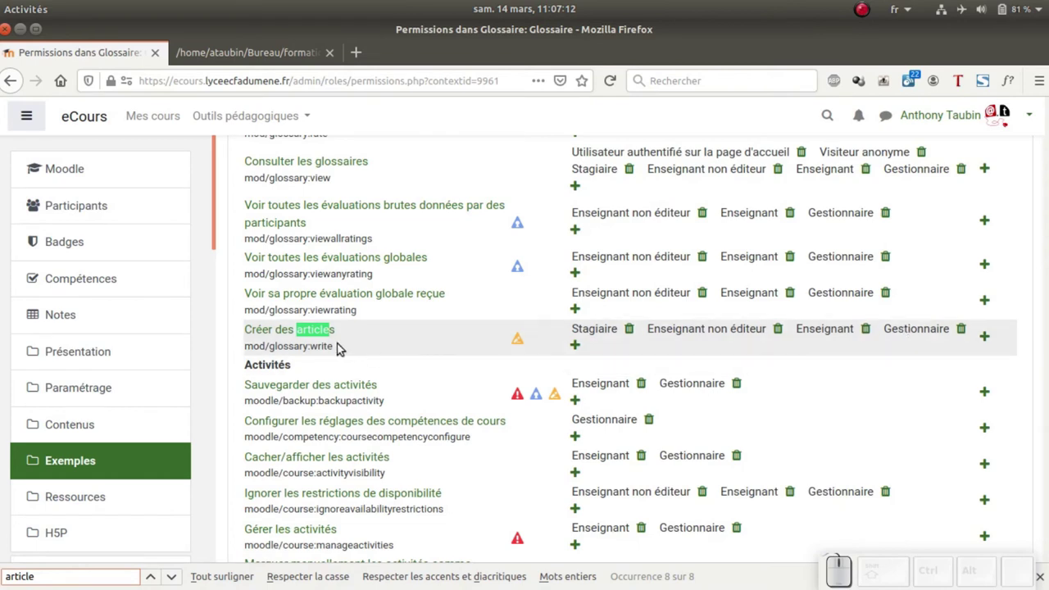
{"action": "left_click_drag", "start_coordinate": [619, 322], "coordinate": [576, 323]}
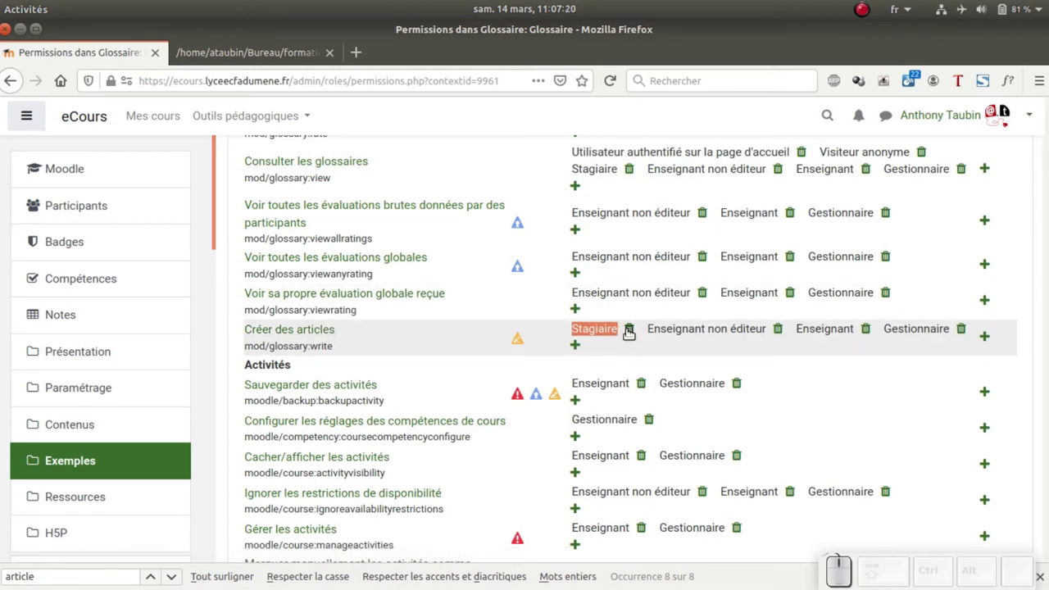
{"action": "left_click", "coordinate": [628, 333]}
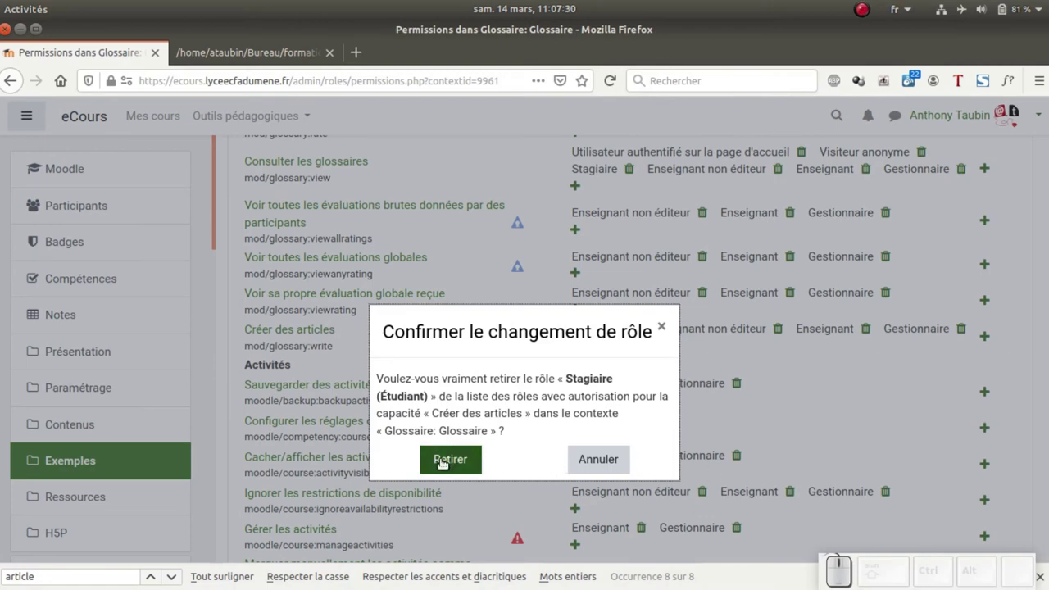
{"action": "left_click", "coordinate": [578, 458]}
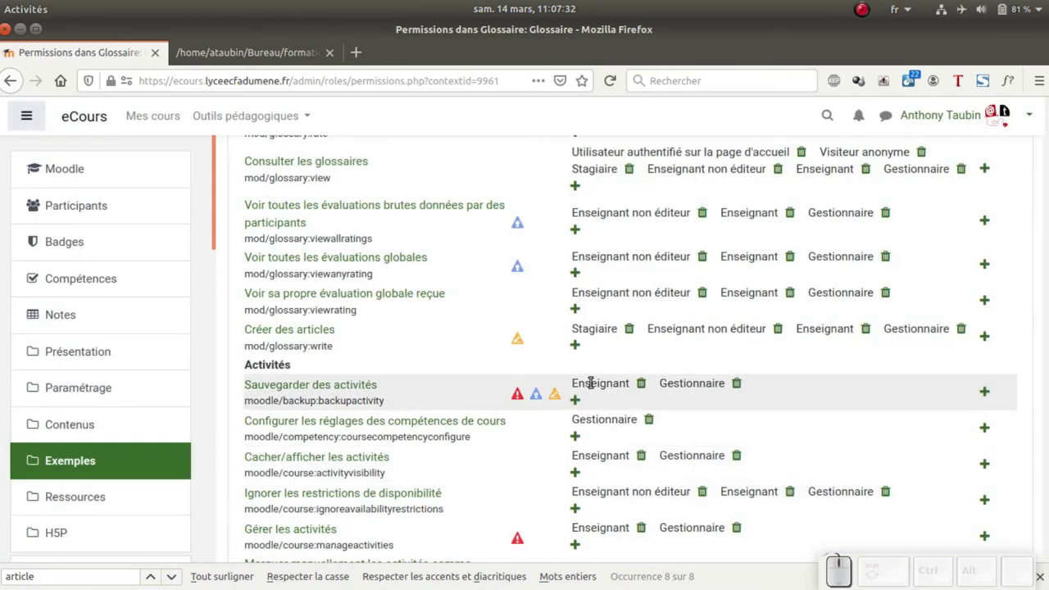
{"action": "scroll", "scroll_direction": "up", "scroll_amount": 3}
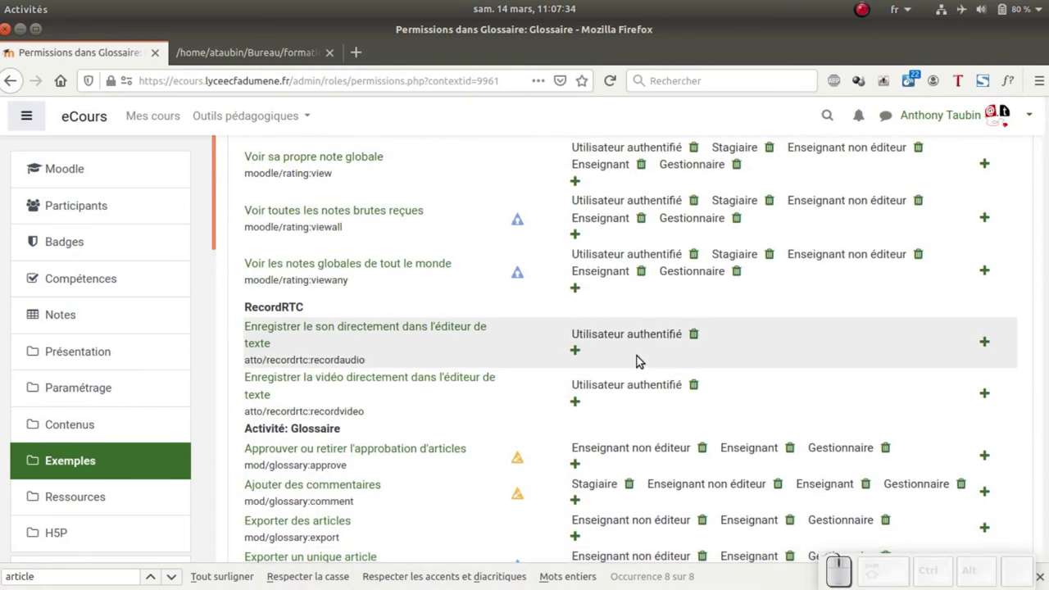
{"action": "scroll", "scroll_direction": "up", "scroll_amount": 3}
{"action": "scroll", "scroll_direction": "up", "scroll_amount": 3}
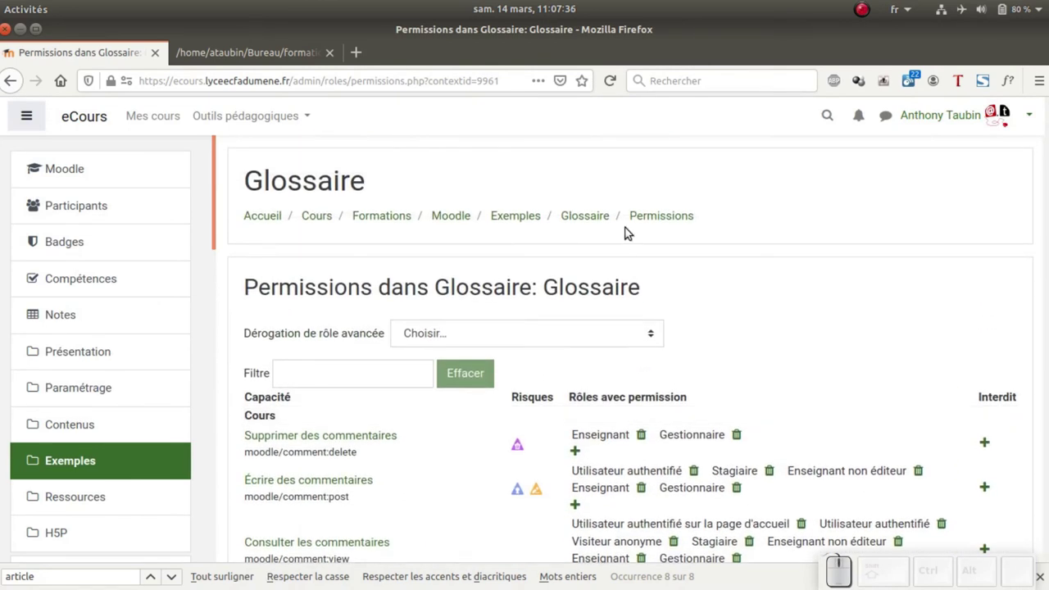
- Browse the glossary by category and list its categories with article counts
{"action": "left_click", "coordinate": [602, 217]}
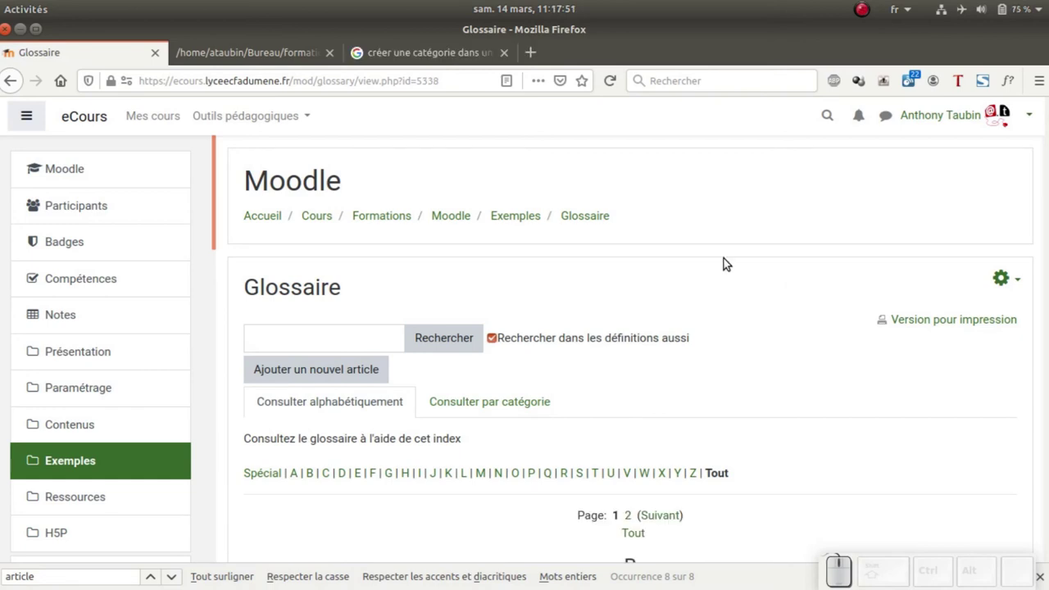
{"action": "left_click", "coordinate": [519, 405]}
{"action": "scroll", "scroll_direction": "down", "scroll_amount": 3}
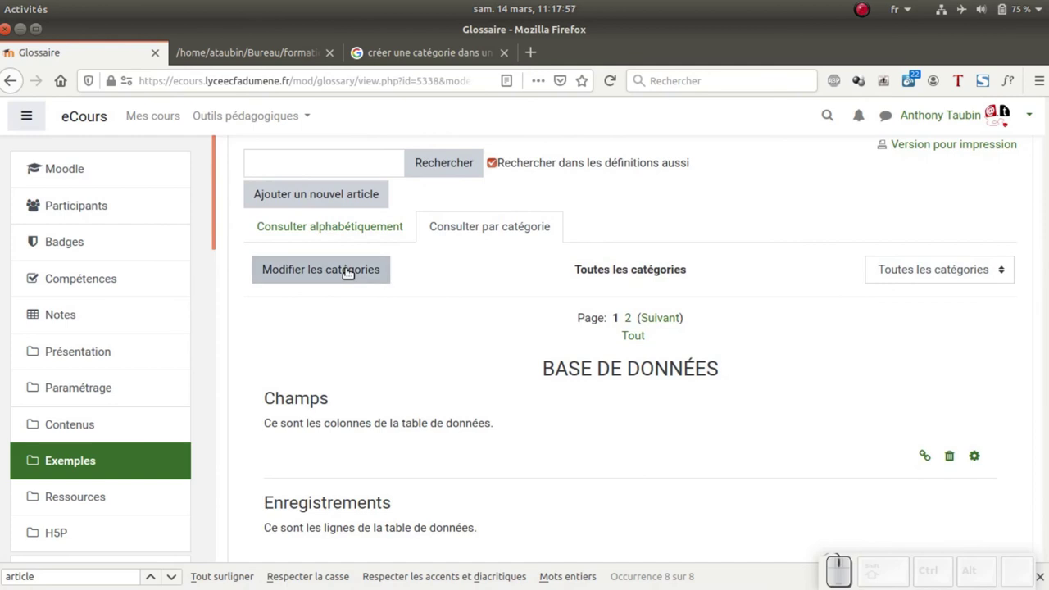
{"action": "left_click", "coordinate": [346, 273]}
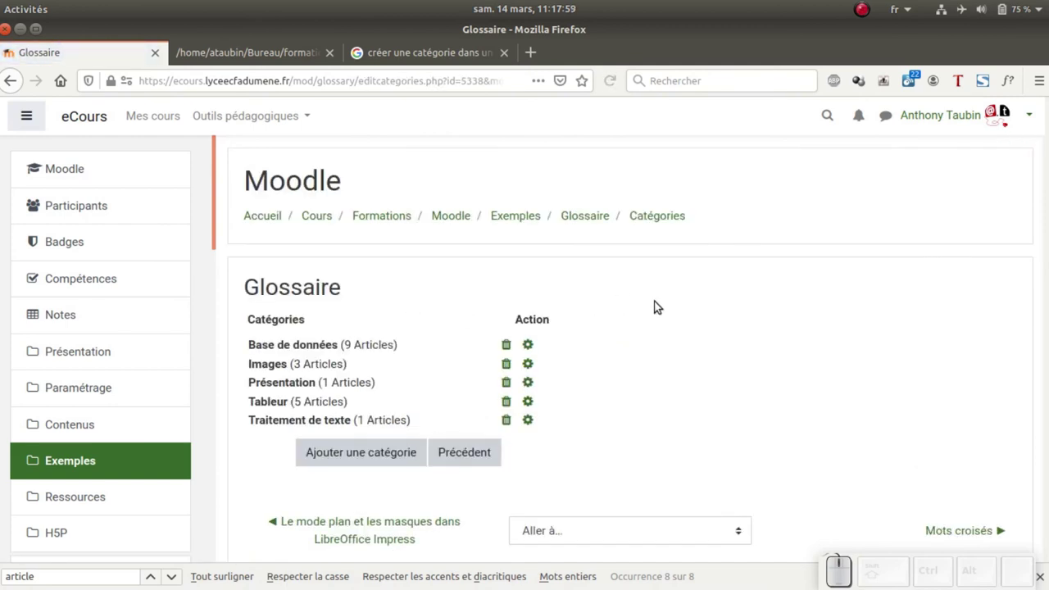
{"action": "scroll", "scroll_direction": "down", "scroll_amount": 3}
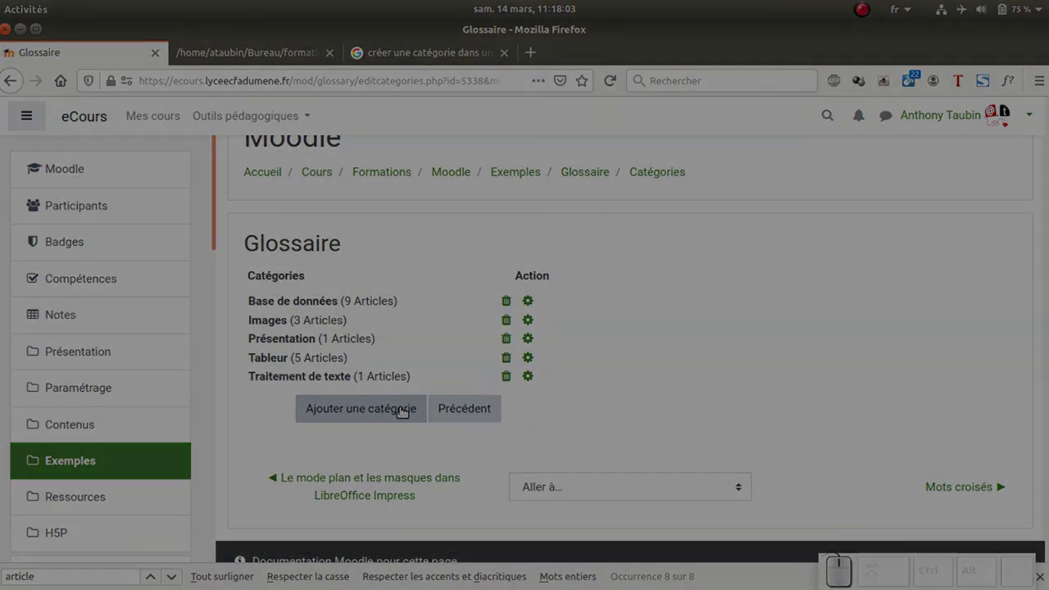
{"action": "scroll", "scroll_direction": "down", "scroll_amount": 3}
- Move to page 2 of the alphabetical glossary listing and browse the Rogner, SGBD, SI and Styles entries
{"action": "scroll", "scroll_direction": "down", "scroll_amount": 3}
{"action": "scroll", "scroll_direction": "down", "scroll_amount": 3}
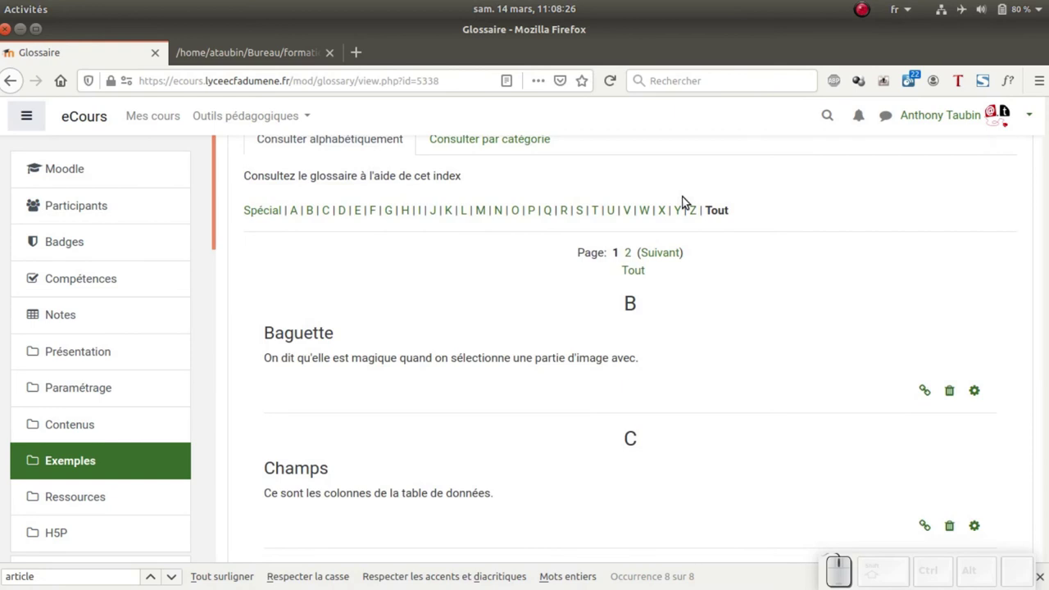
{"action": "scroll", "scroll_direction": "down", "scroll_amount": 3}
{"action": "scroll", "scroll_direction": "down", "scroll_amount": 3}
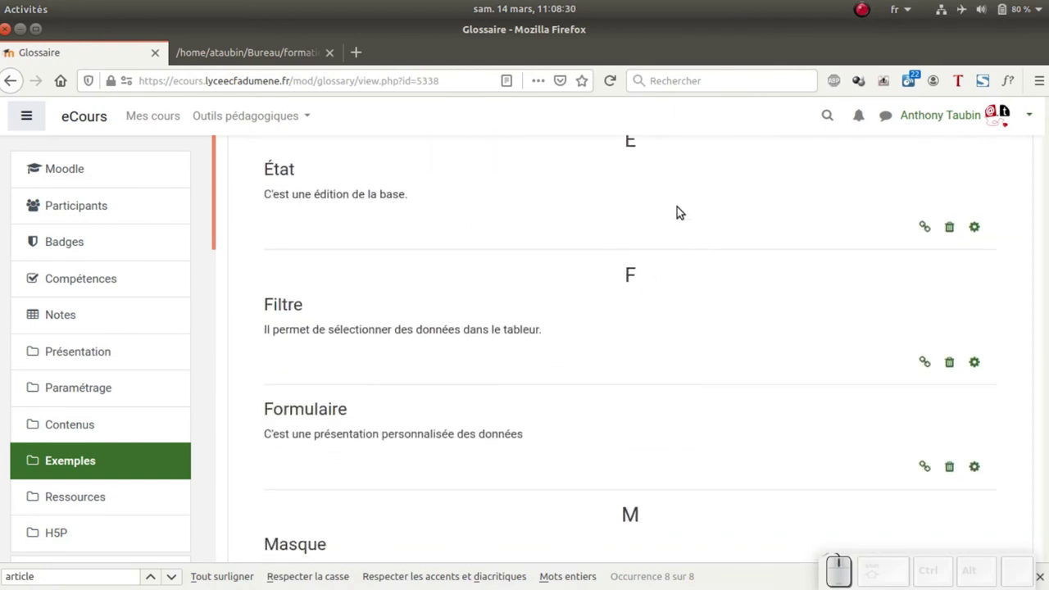
{"action": "scroll", "scroll_direction": "down", "scroll_amount": 3}
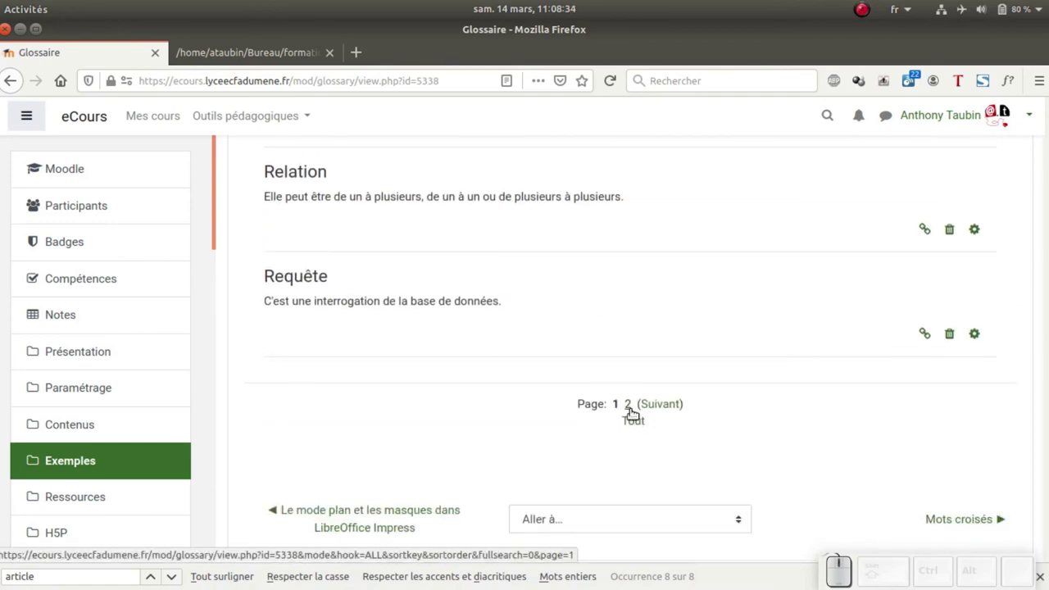
{"action": "left_click", "coordinate": [629, 411]}
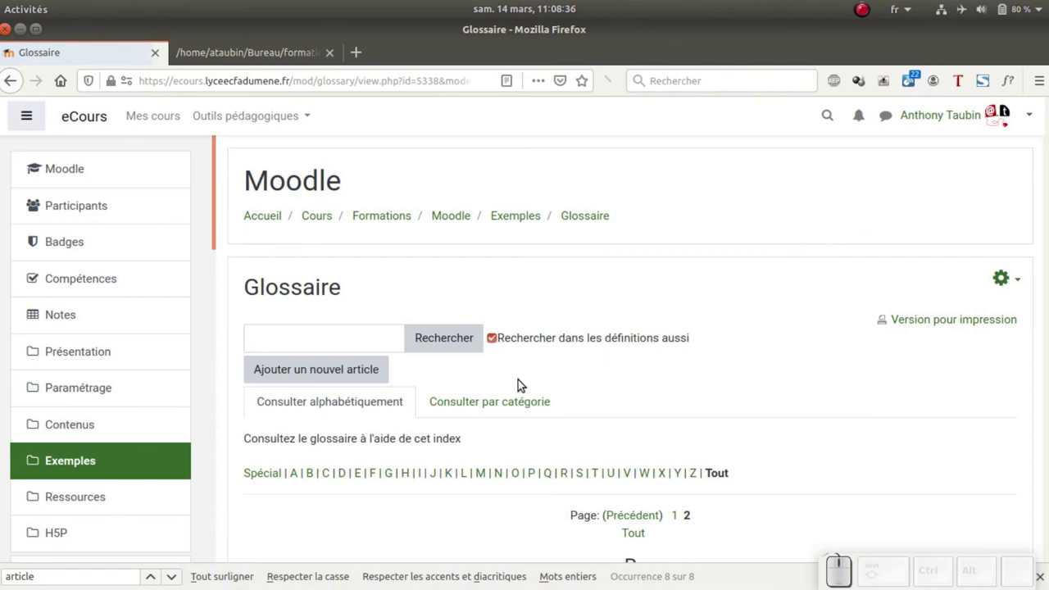
{"action": "scroll", "scroll_direction": "down", "scroll_amount": 3}
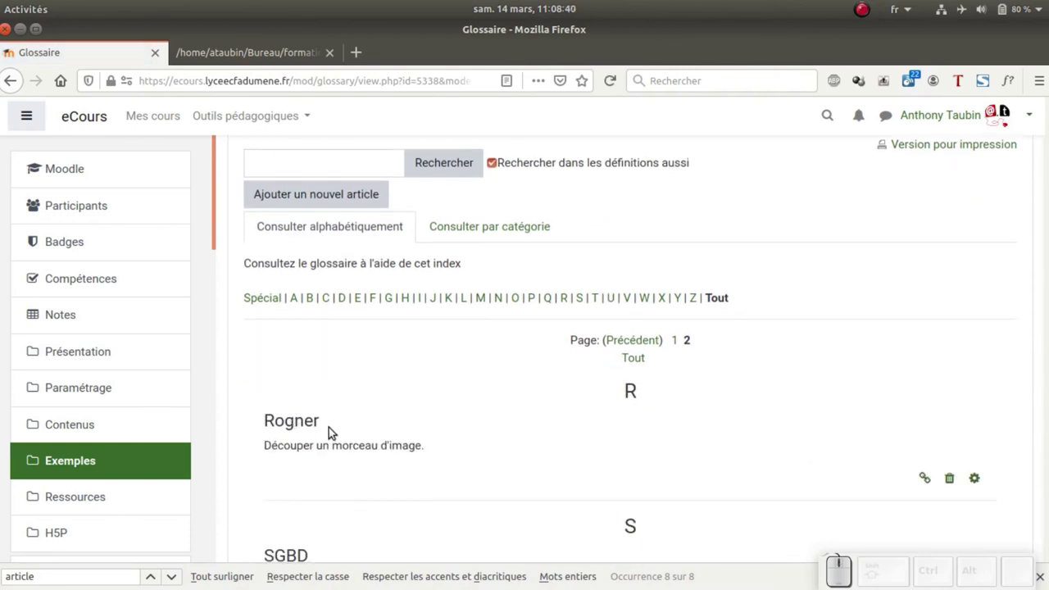
{"action": "scroll", "scroll_direction": "down", "scroll_amount": 3}
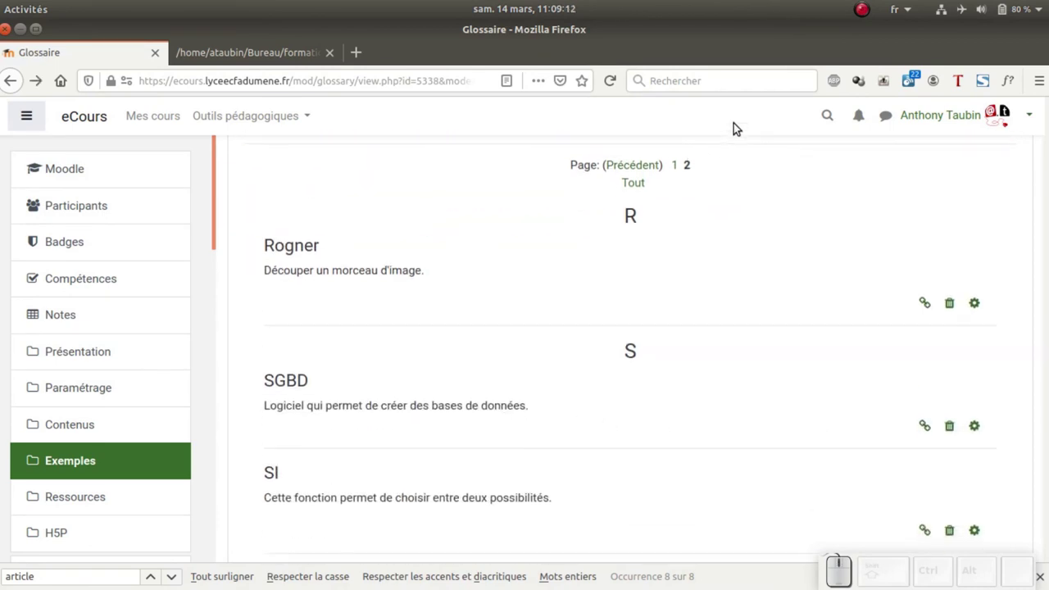
{"action": "scroll", "scroll_direction": "up", "scroll_amount": 3}
{"action": "scroll", "scroll_direction": "down", "scroll_amount": 3}
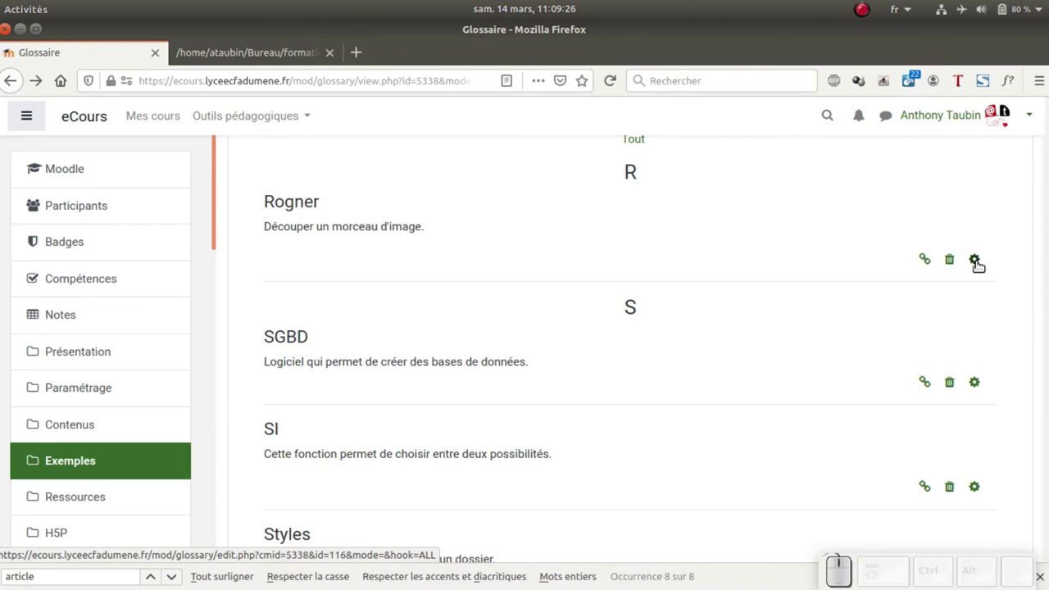
- Edit the Rogner entry, briefly viewing the HTML source of 'Découper un morceau d'image.' before returning to normal editing
{"action": "left_click", "coordinate": [977, 266]}
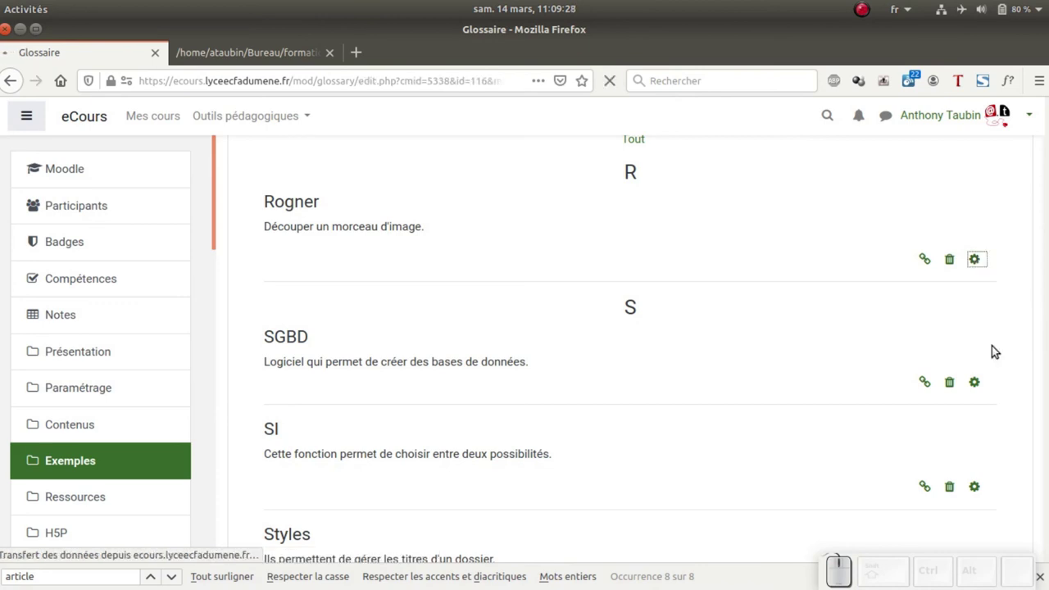
{"action": "scroll", "scroll_direction": "down", "scroll_amount": 3}
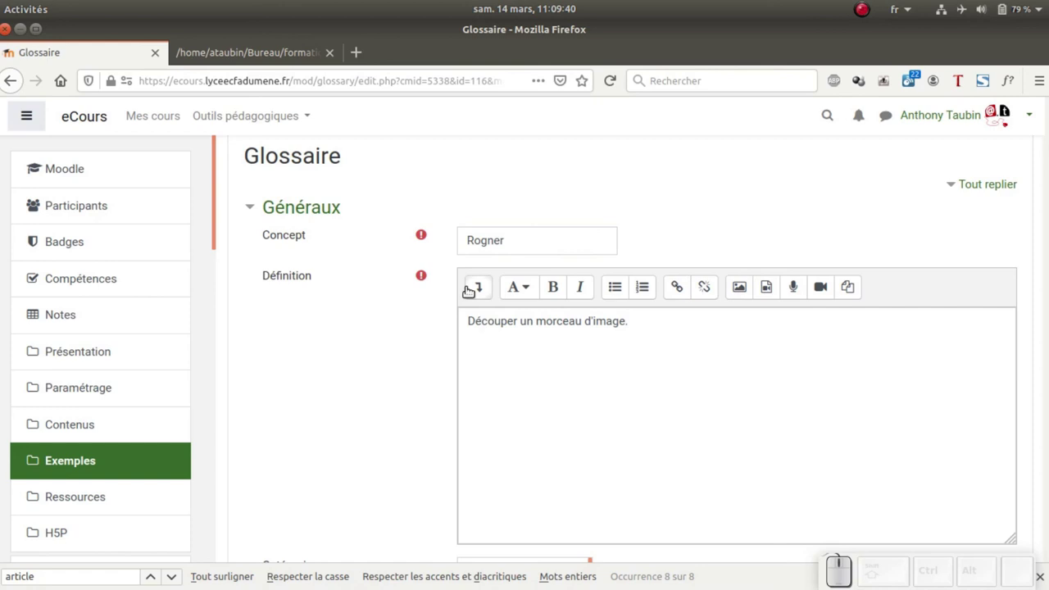
{"action": "left_click", "coordinate": [470, 291]}
{"action": "left_click", "coordinate": [984, 319]}
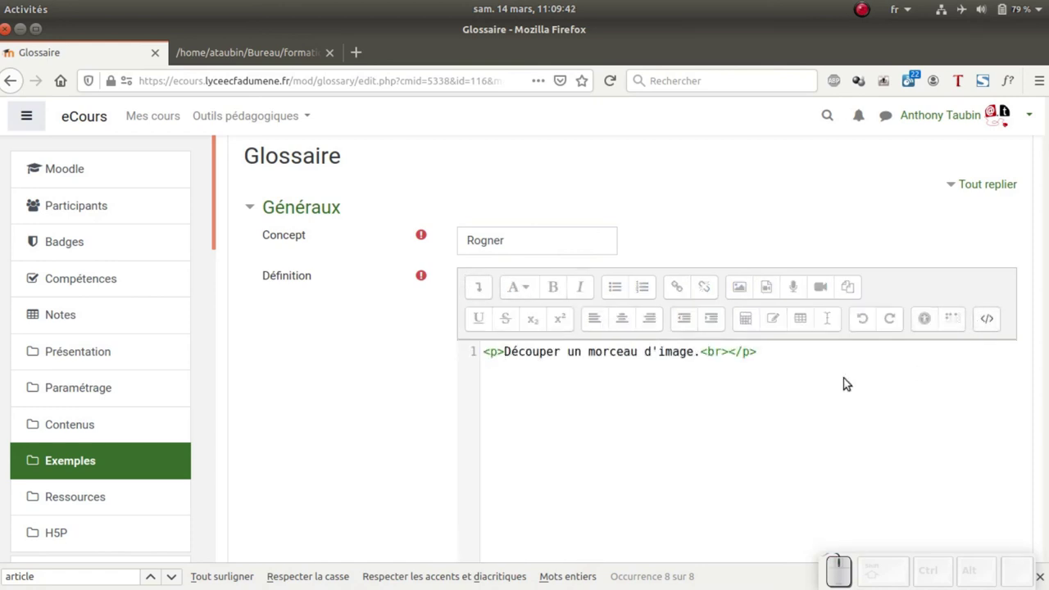
{"action": "left_click", "coordinate": [990, 324]}
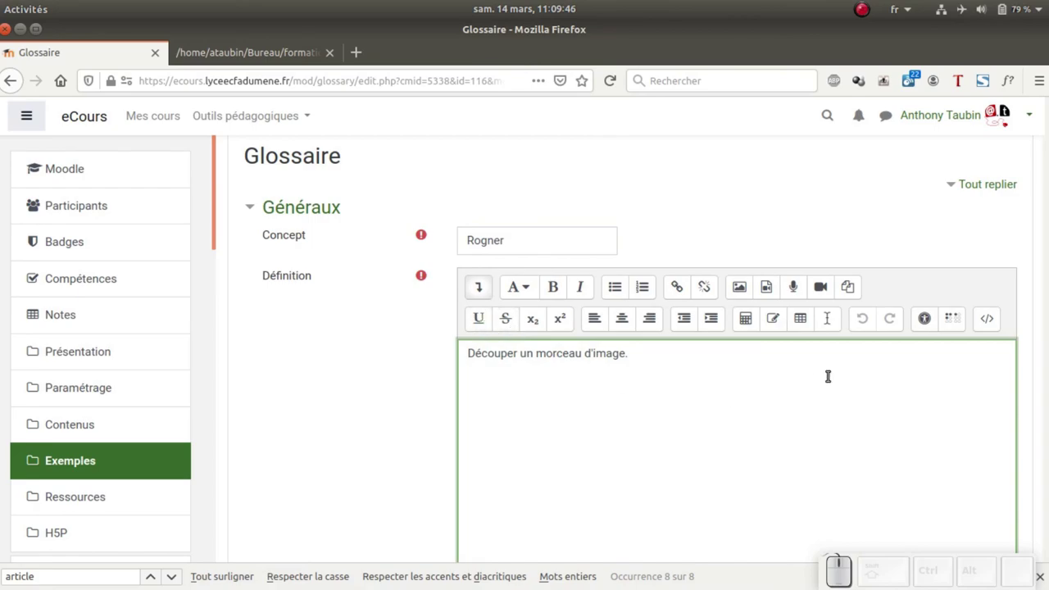